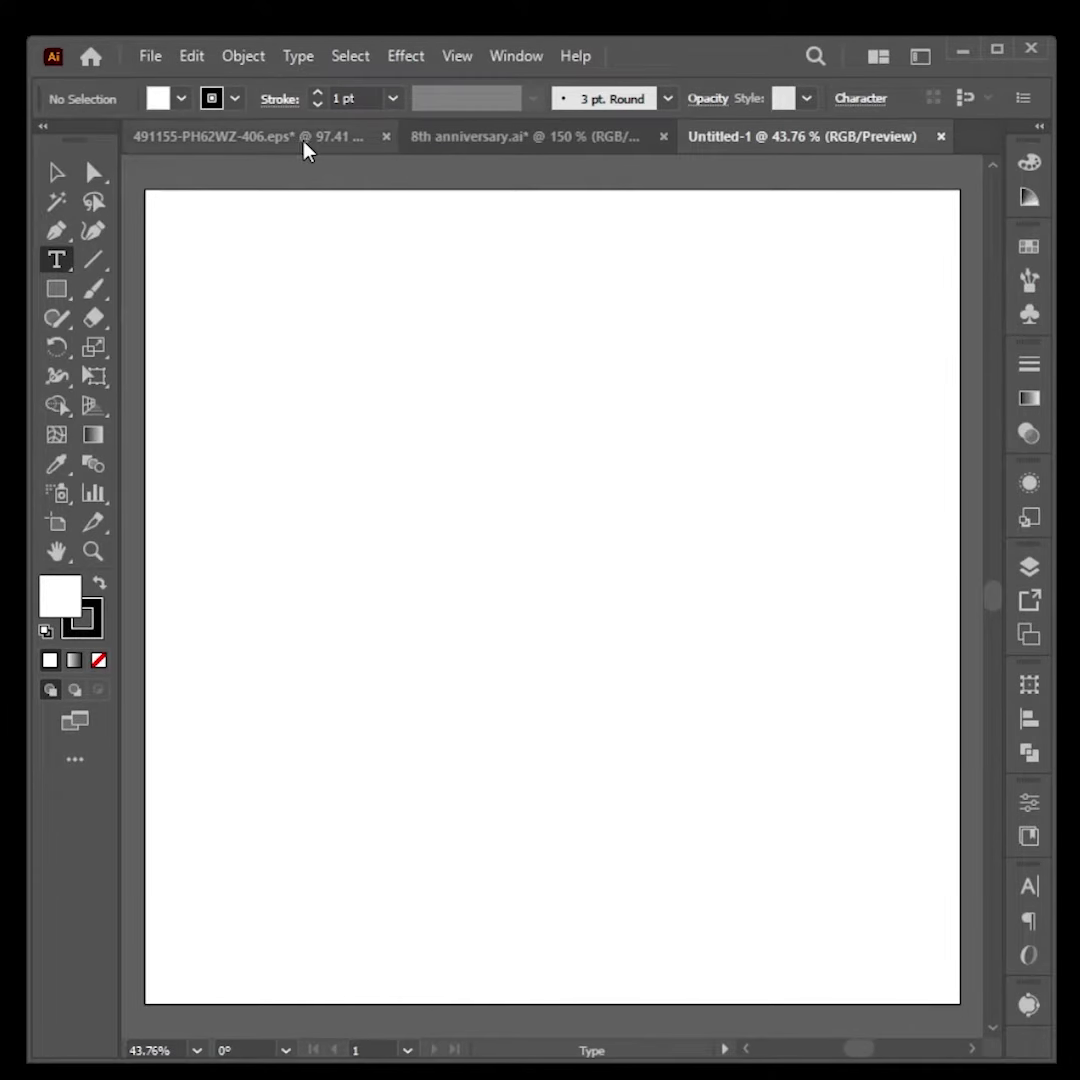
Paste the copied halftone burst Clip Group into Untitled-1 and scale it to fill the artboard
{"action": "key", "text": "v"}
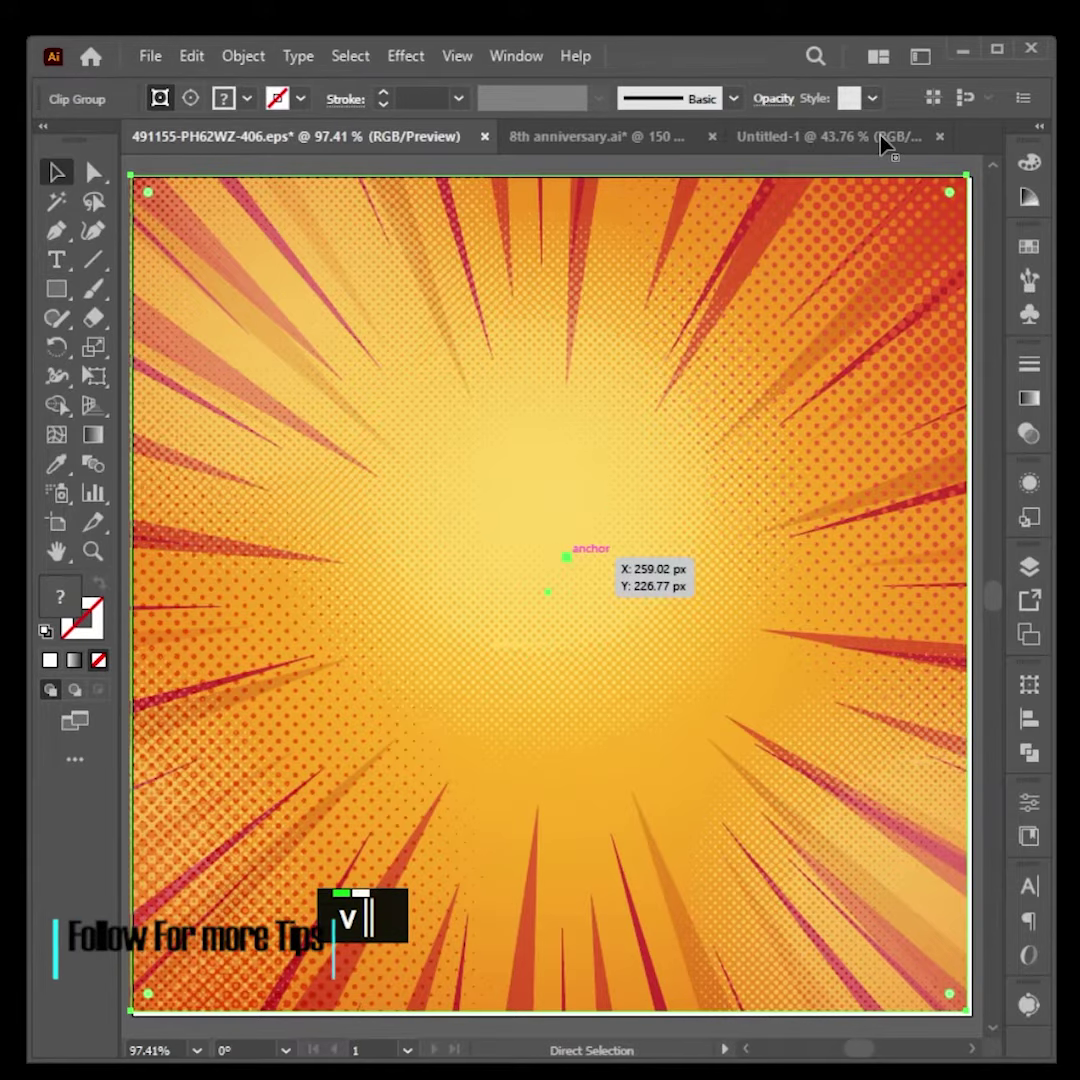
{"action": "type", "text": "0\"/>    </g>    </g>   </g> </svg>"}
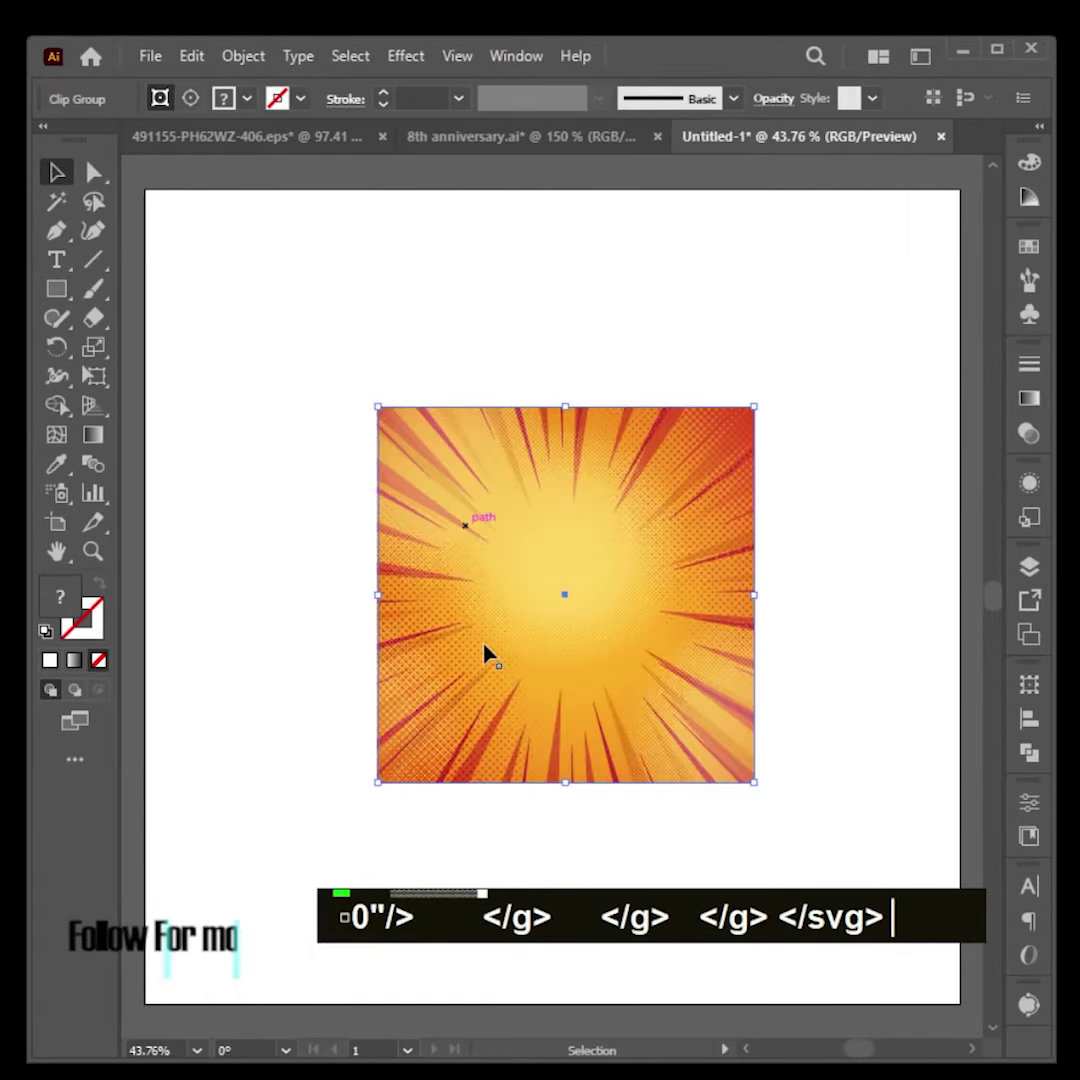
{"action": "double_click", "coordinate": [610, 489]}
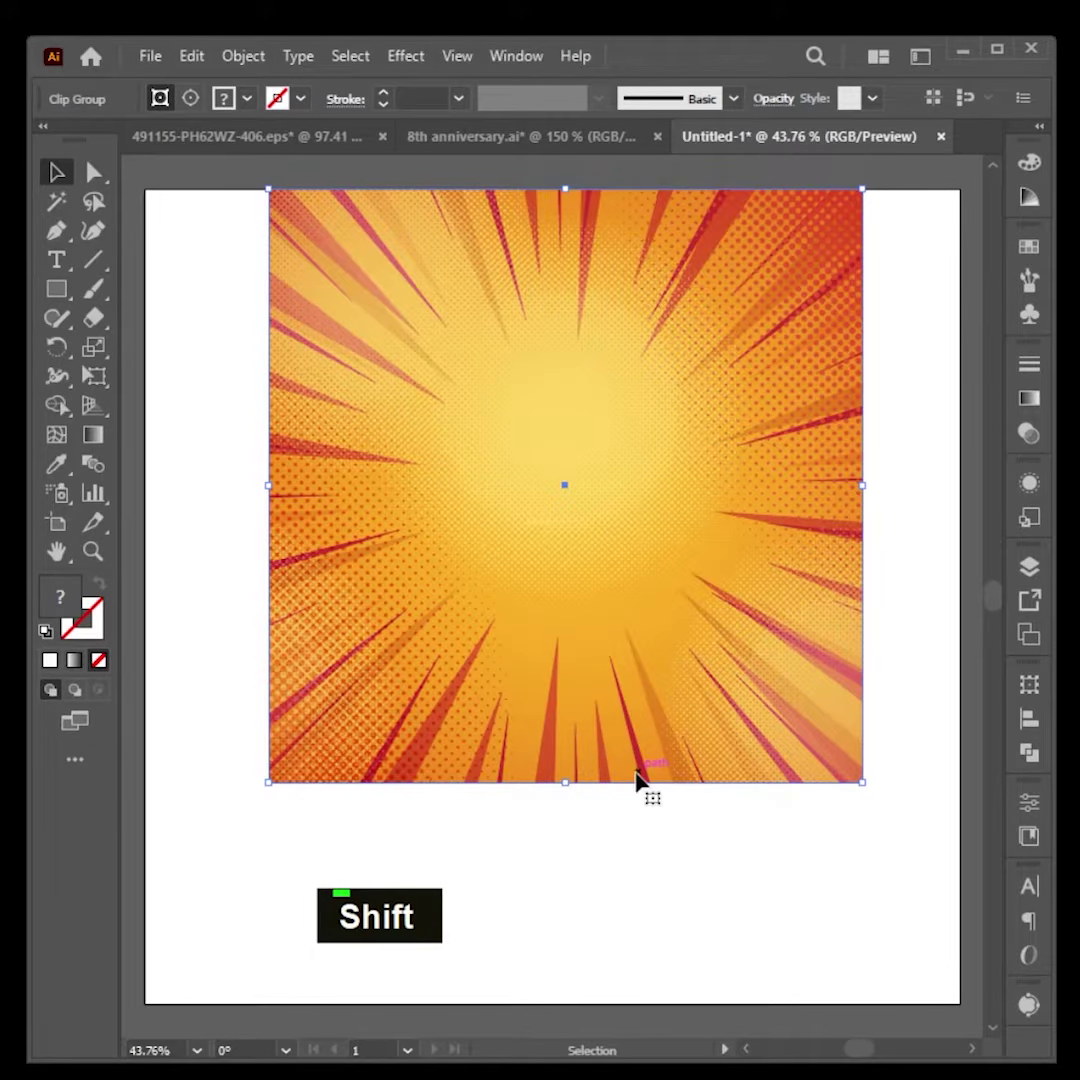
{"action": "scroll", "scroll_direction": "down", "scroll_amount": 3}
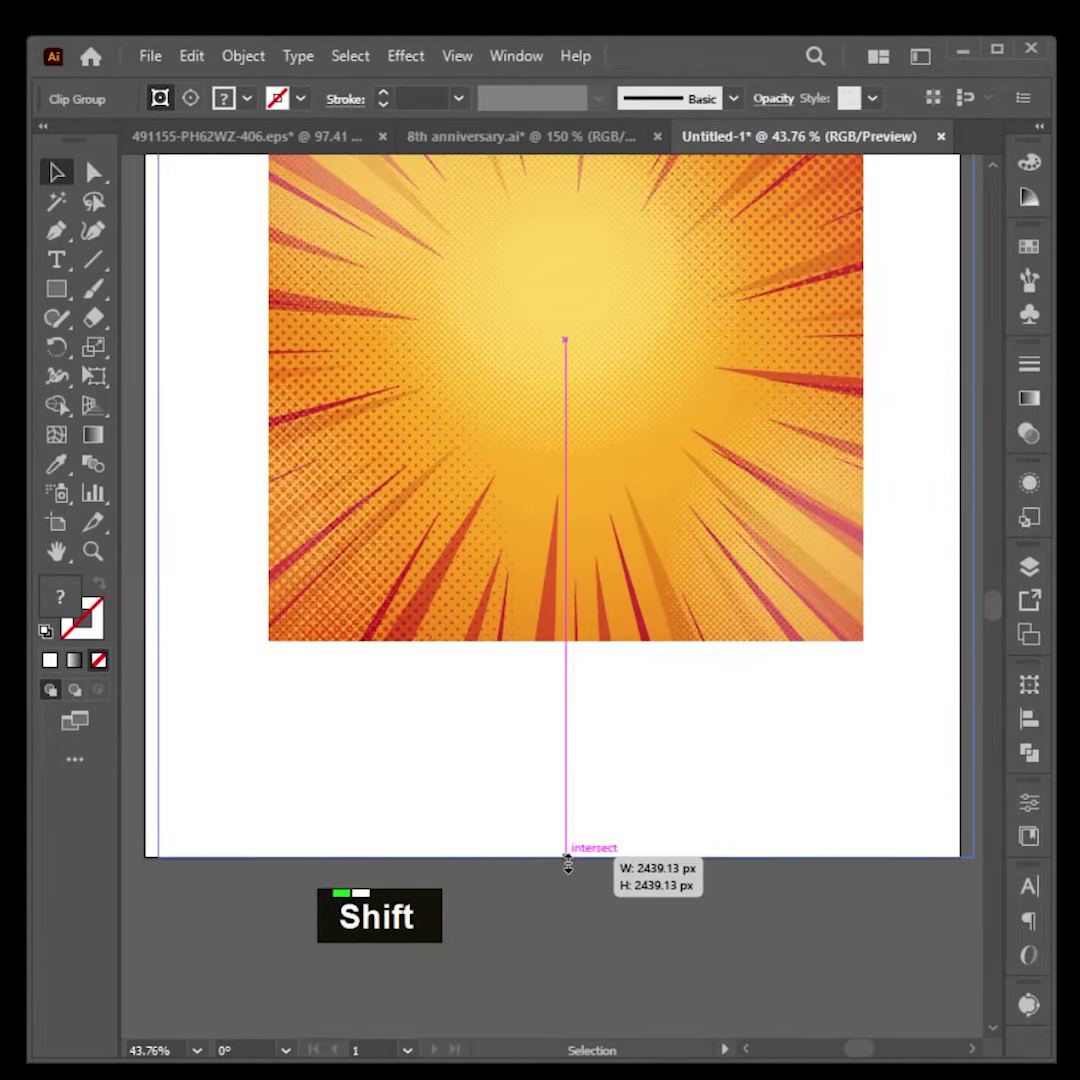
{"action": "scroll", "scroll_direction": "down", "scroll_amount": 3}
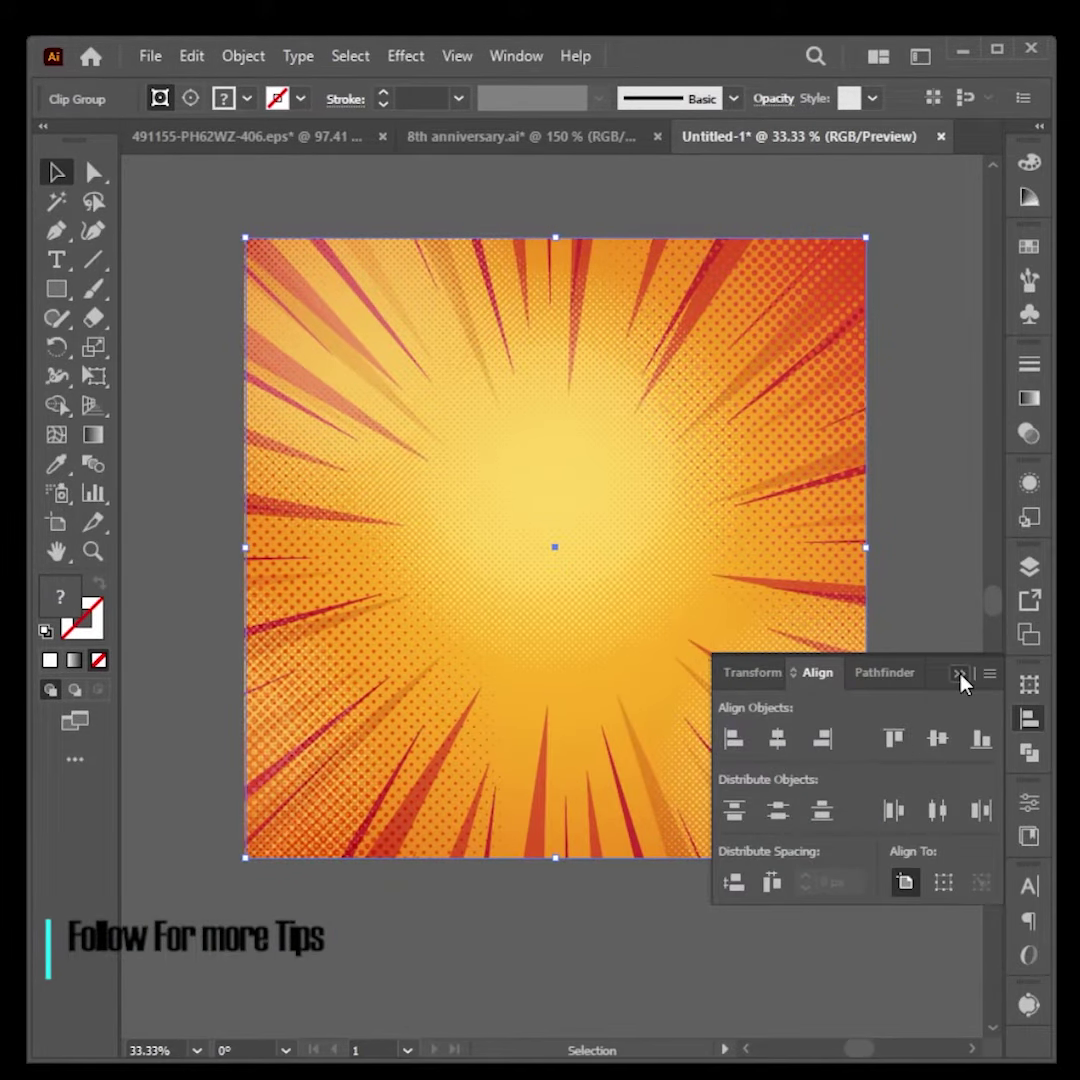
{"action": "key", "text": "ctrl+0"}
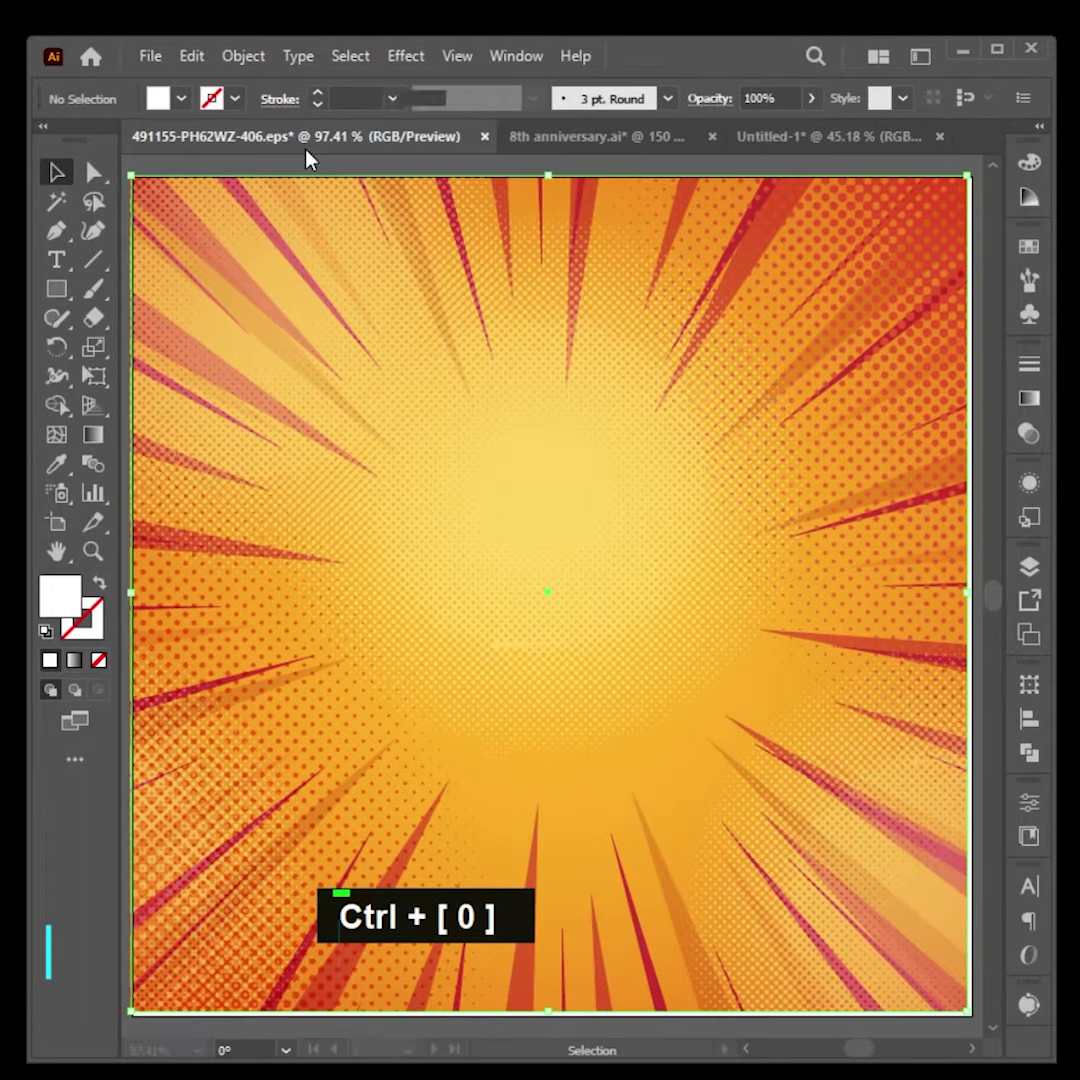
Copy the quarter-cut pizza photo from the EPS and place it on the left over the burst
{"action": "key", "text": "space"}
{"action": "scroll", "scroll_direction": "down", "scroll_amount": 3}
{"action": "key", "text": "ctrl+c"}
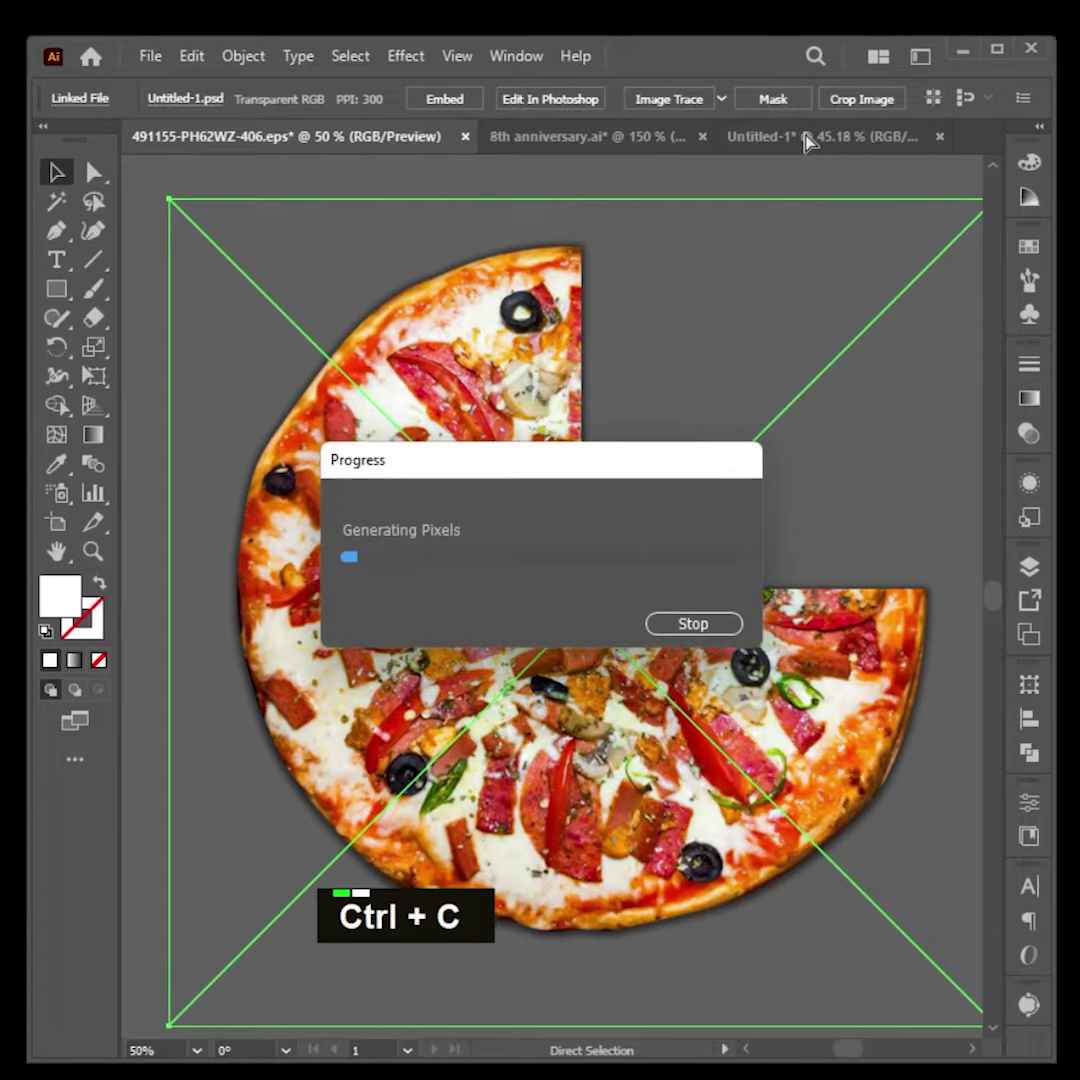
{"action": "key", "text": "v"}
{"action": "scroll", "scroll_direction": "down", "scroll_amount": 3}
{"action": "scroll", "scroll_direction": "down", "scroll_amount": 3}
{"action": "scroll", "scroll_direction": "up", "scroll_amount": 3}
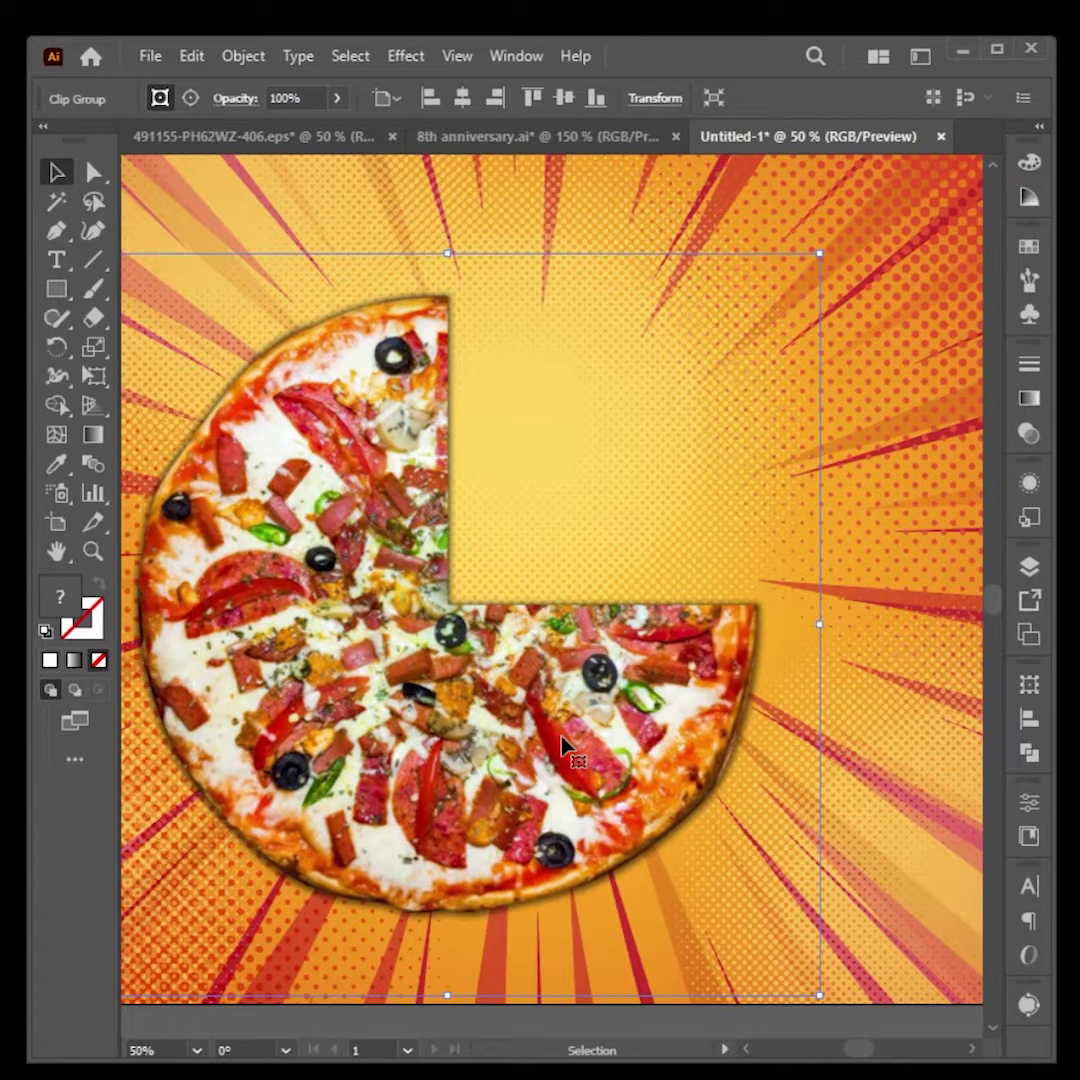
{"action": "key", "text": "ctrl+2"}
{"action": "key", "text": "ctrl+z"}
Start a point-text object in the pizza cut-out and enter the first Bengali headline words with Avro Phonetic
{"action": "key", "text": "ctrl+2"}
{"action": "key", "text": "t"}
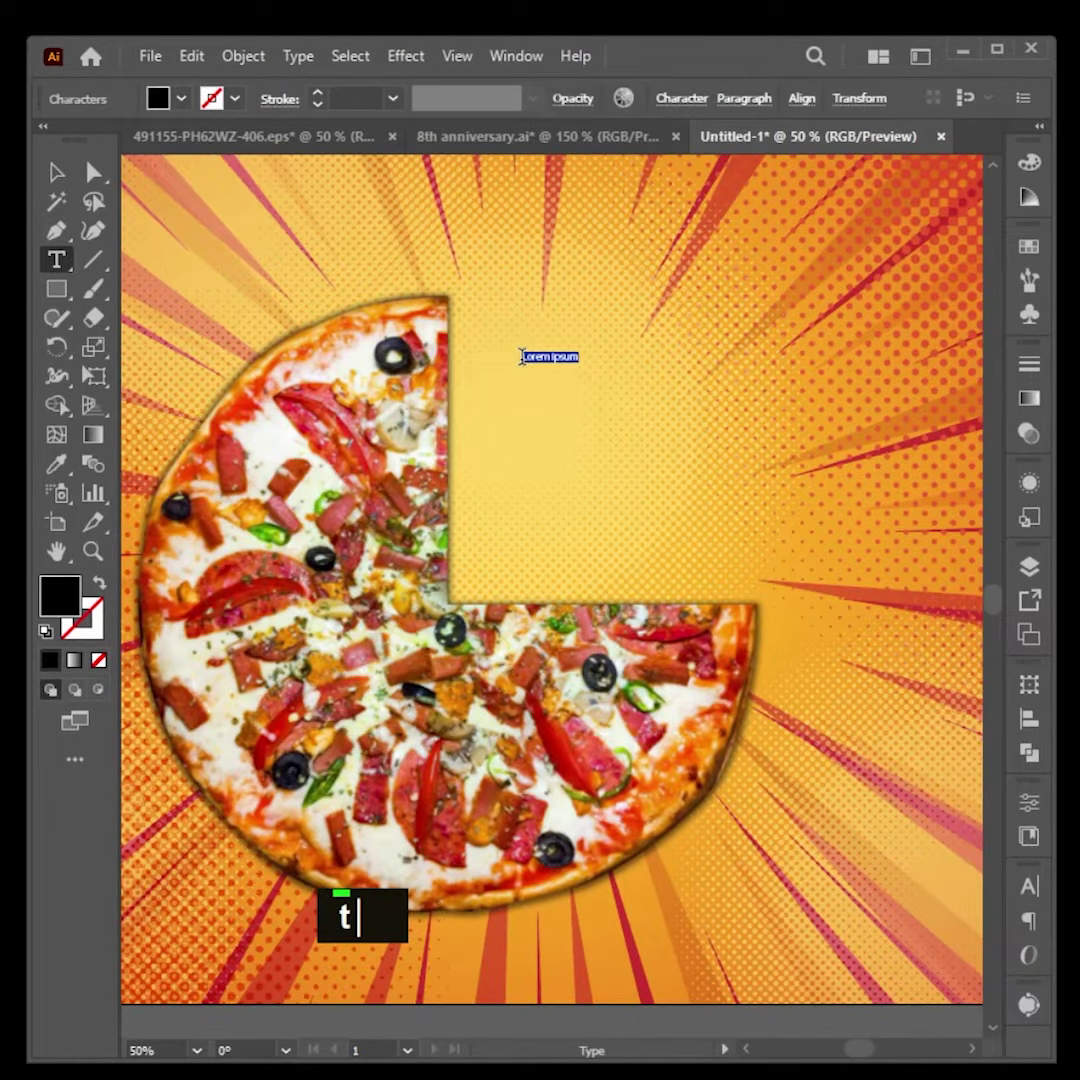
{"action": "scroll", "scroll_direction": "up", "scroll_amount": 3}
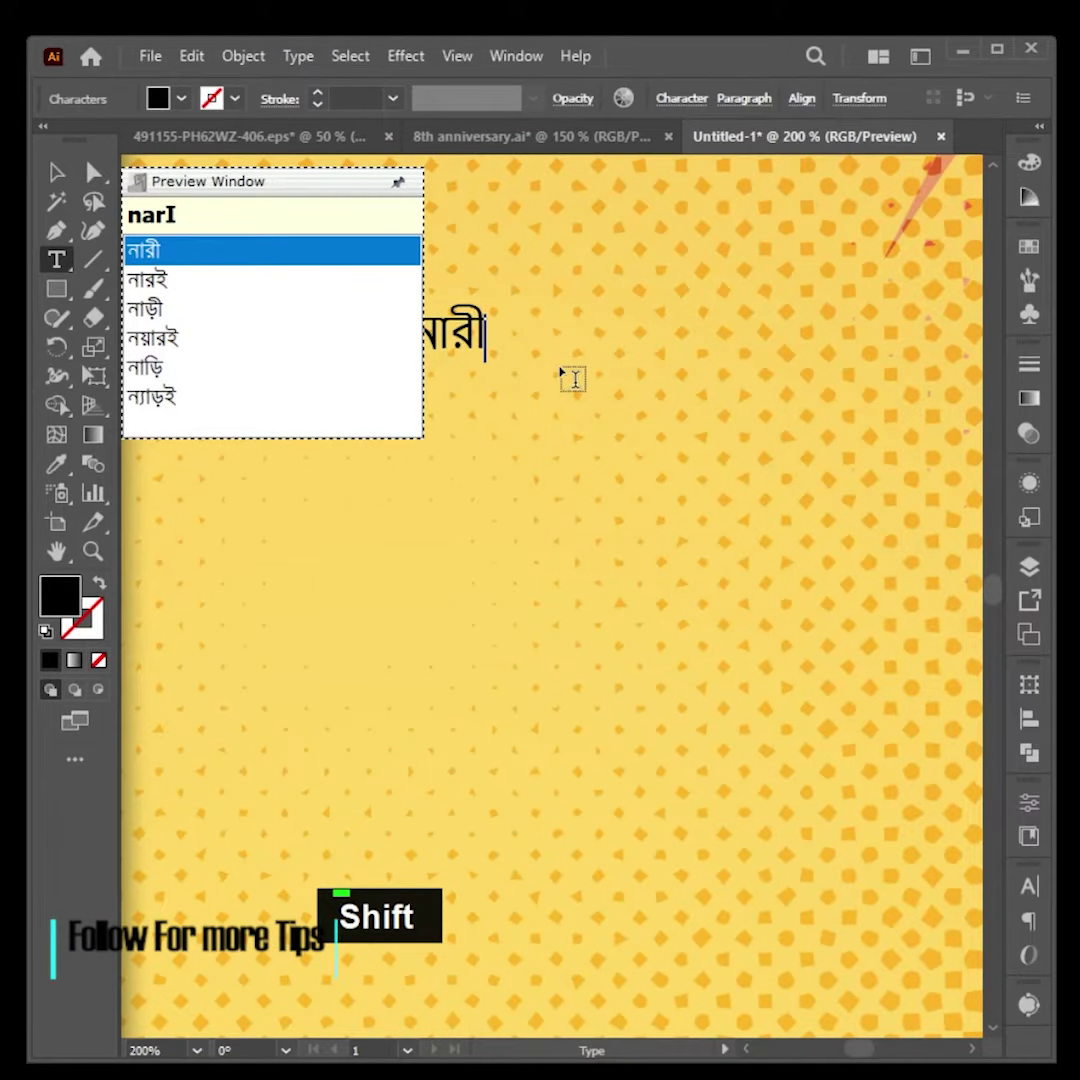
{"action": "key", "text": "space"}
{"action": "key", "text": "space"}
{"action": "key", "text": "shift+BackSpace"}
{"action": "key", "text": "space"}
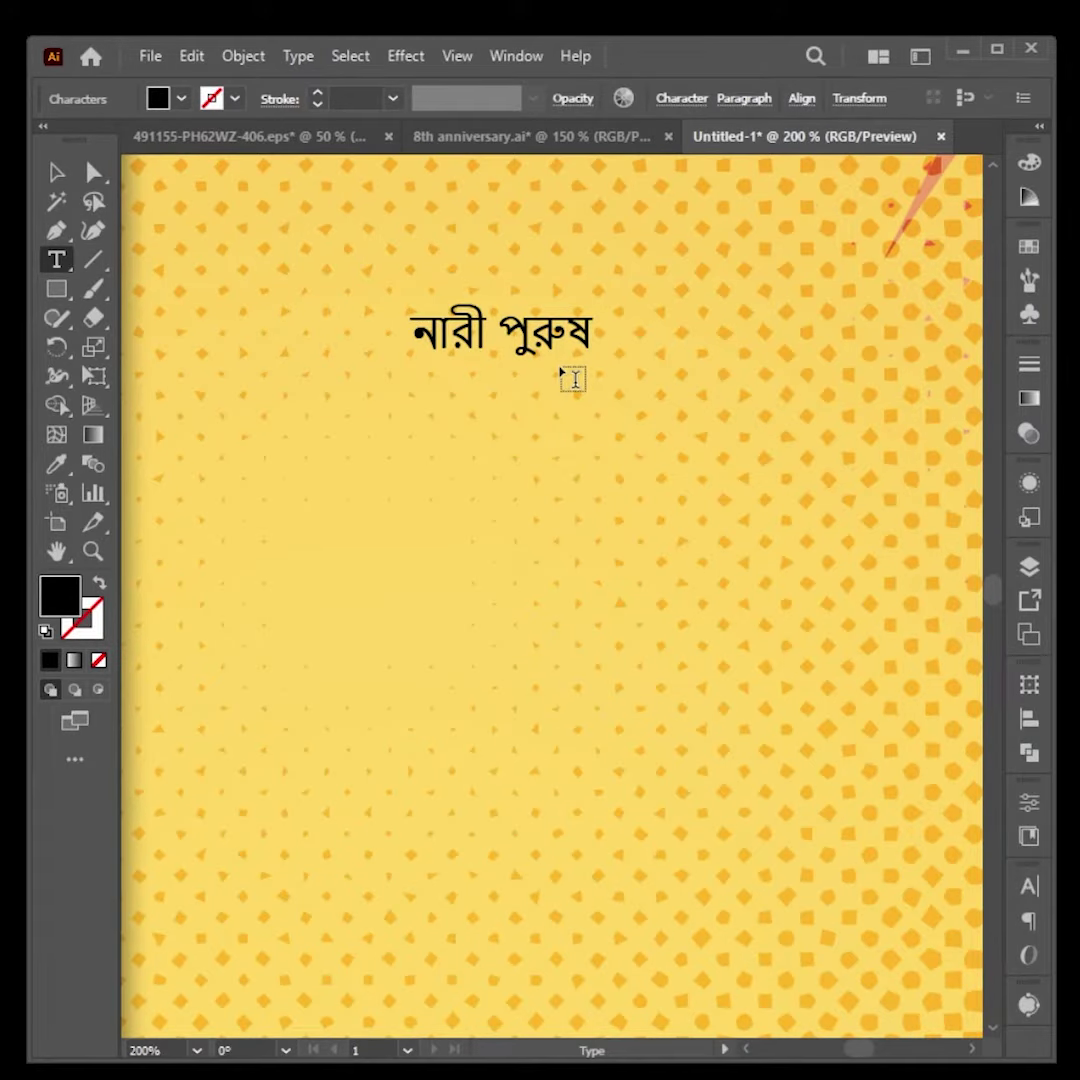
Finish the headline across four lines in black over the sunburst
{"action": "key", "text": "BackSpace"}
{"action": "key", "text": "Return"}
{"action": "key", "text": "space"}
{"action": "key", "text": "Return"}
{"action": "key", "text": "space"}
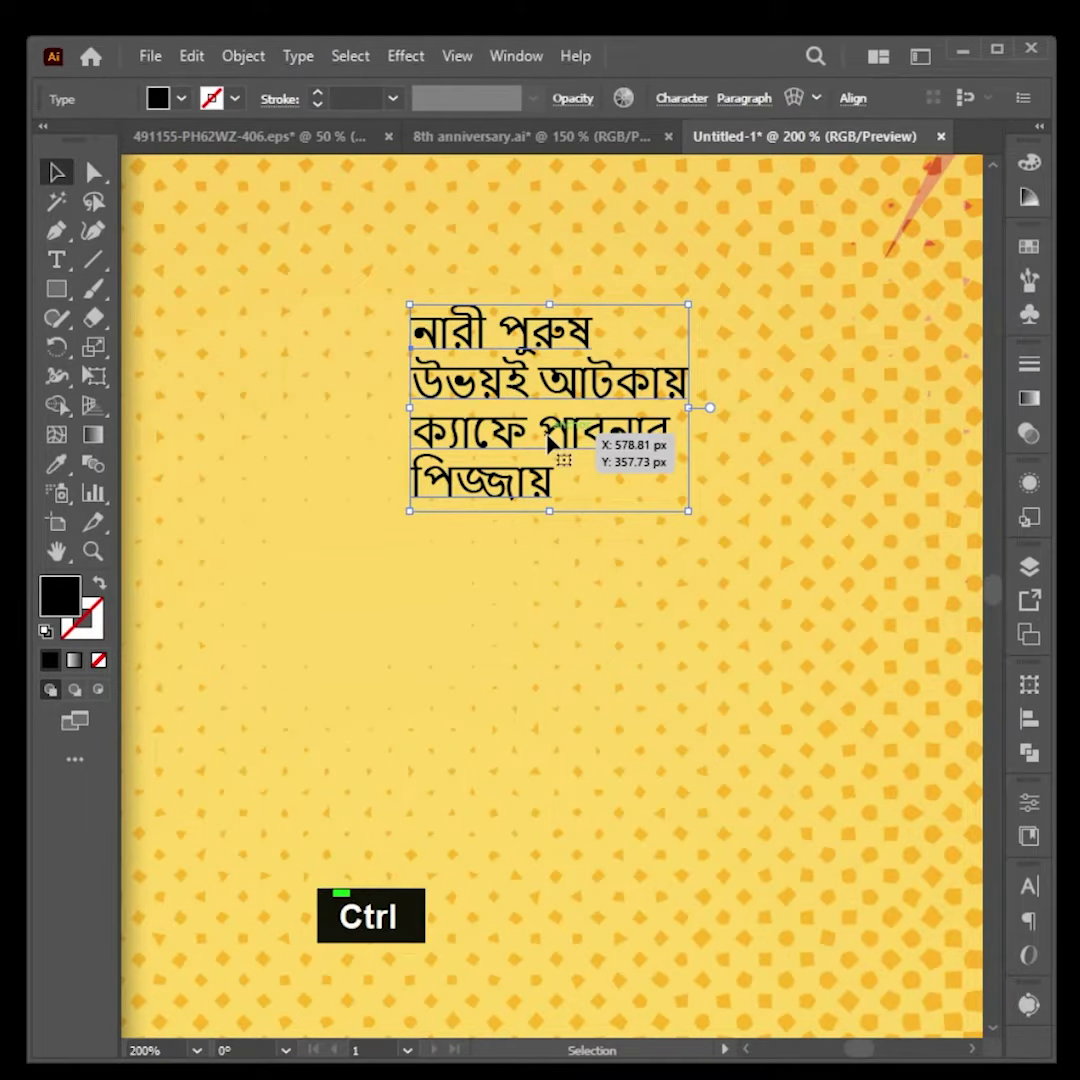
{"action": "scroll", "scroll_direction": "down", "scroll_amount": 3}
{"action": "scroll", "scroll_direction": "down", "scroll_amount": 3}
{"action": "scroll", "scroll_direction": "down", "scroll_amount": 3}
{"action": "key", "text": "space"}
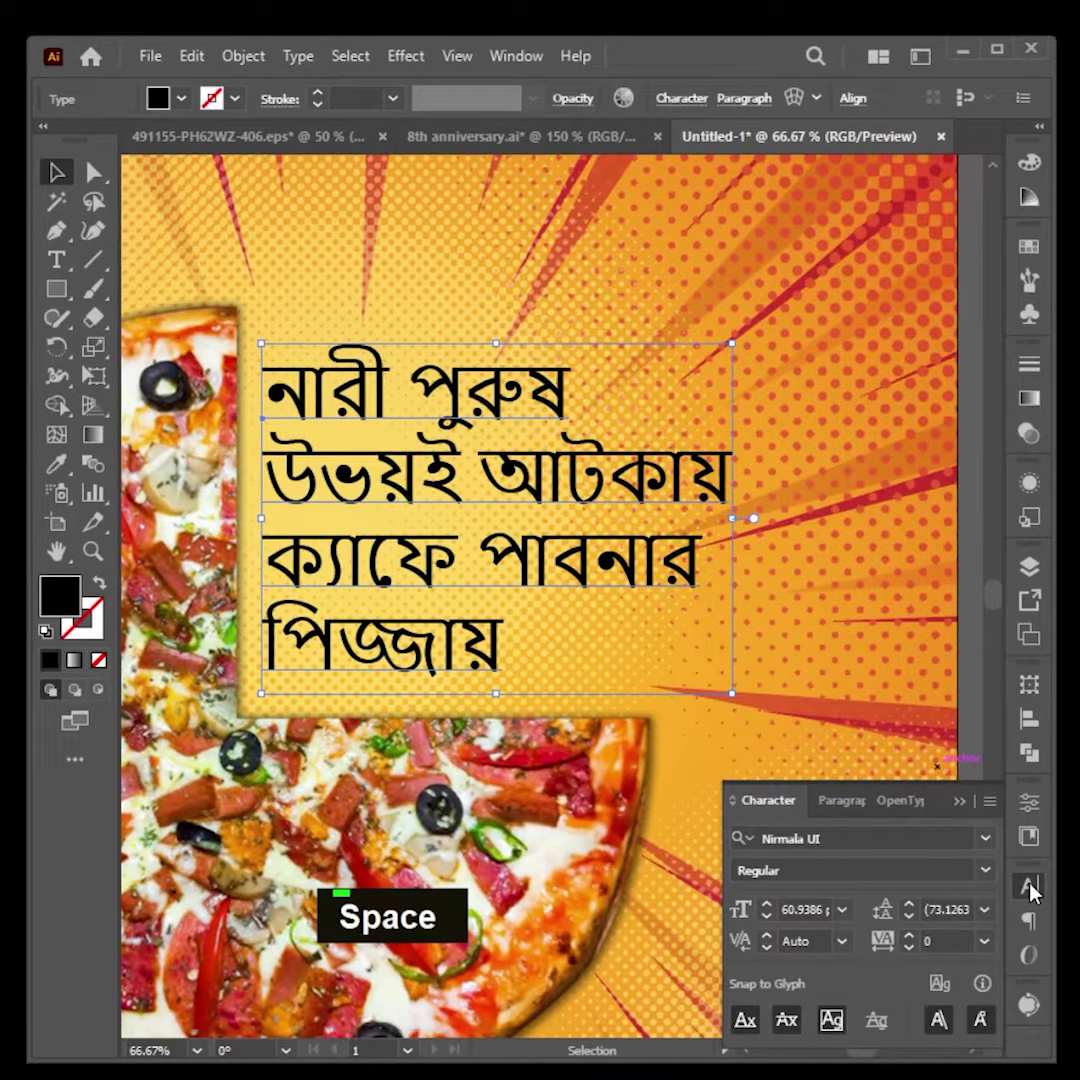
Search 'li' in the Character font list, try a Li Ador font on the headline, then deselect it
{"action": "type", "text": "i|"}
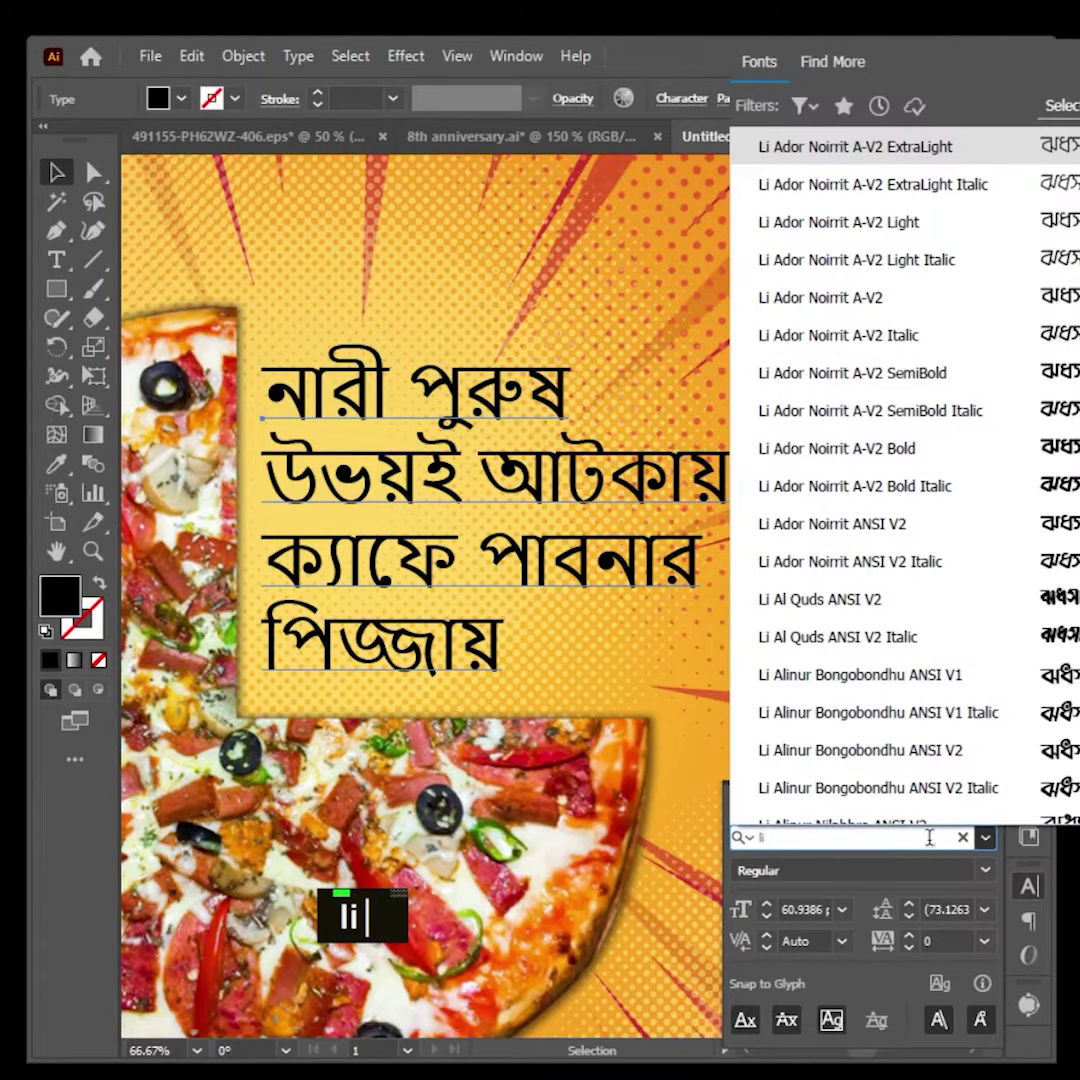
{"action": "scroll", "scroll_direction": "down", "scroll_amount": 3}
{"action": "type", "text": "ii|"}
{"action": "double_click", "coordinate": [539, 569]}
{"action": "key", "text": "ctrl+a"}
{"action": "key", "text": "ctrl+c"}
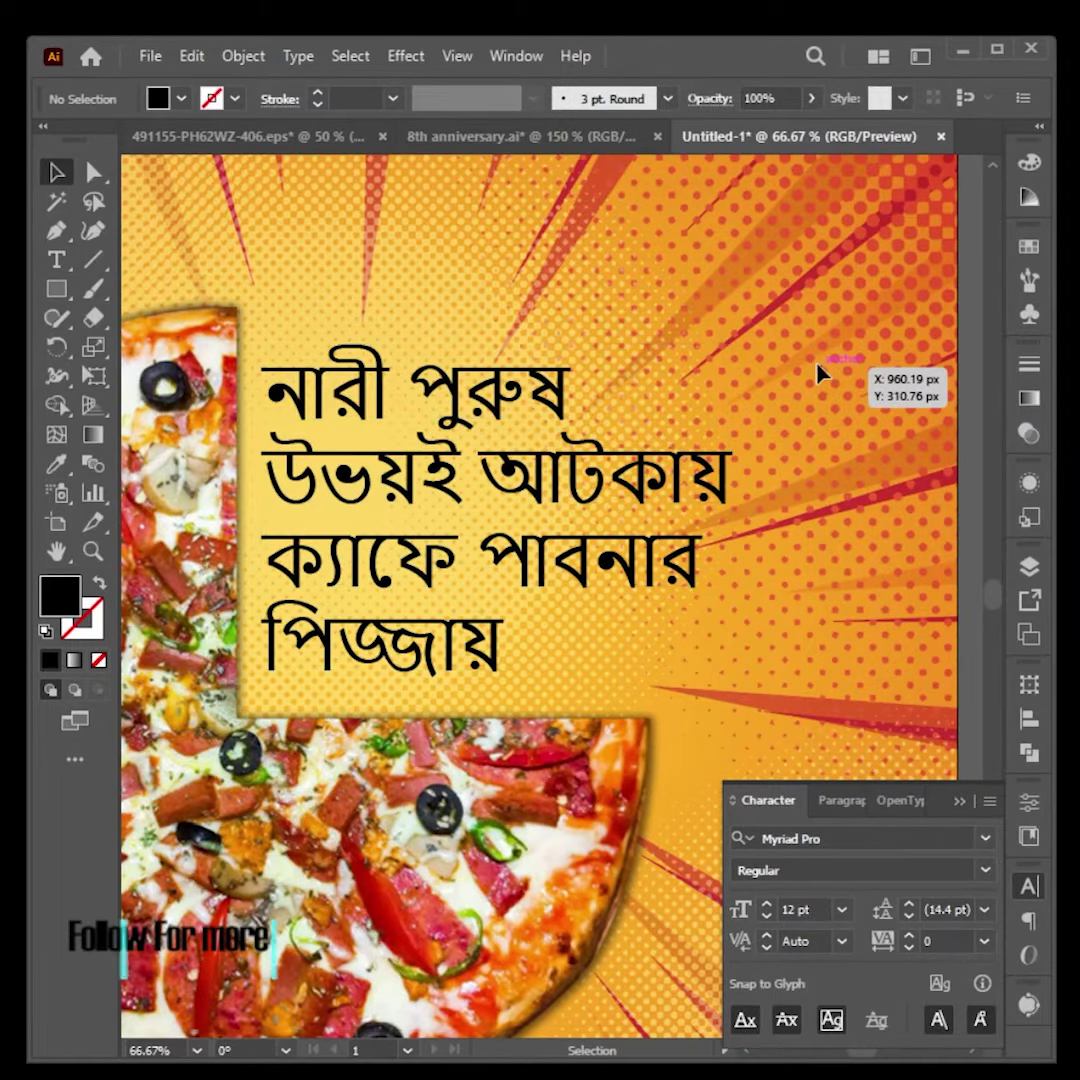
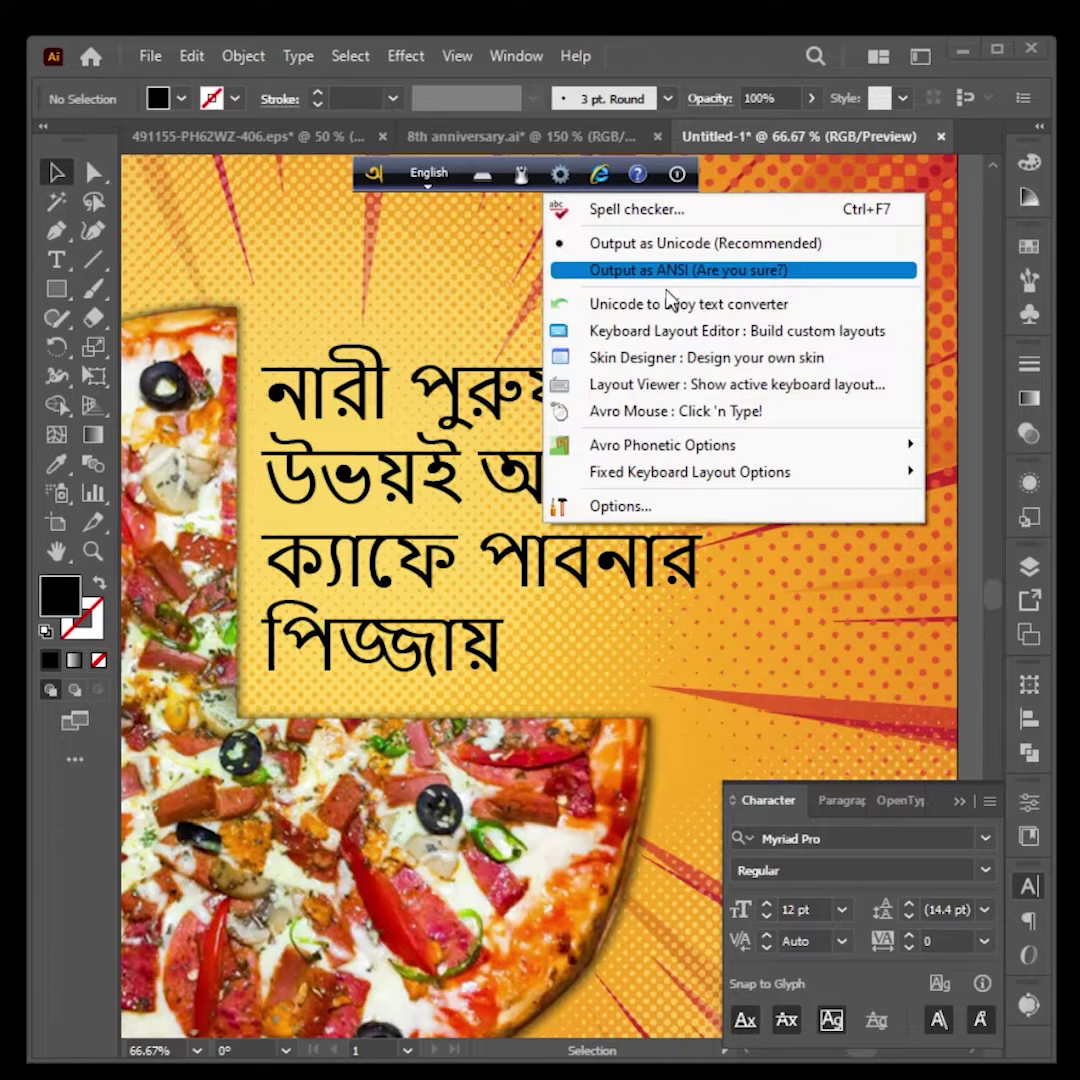
Re-enter the headline as ANSI text and set it in Li Ador Noirrit ANSI V2
{"action": "type", "text": "উভয়ই আটকায় ক্যাফে পাবনার পিজ্জায়"}
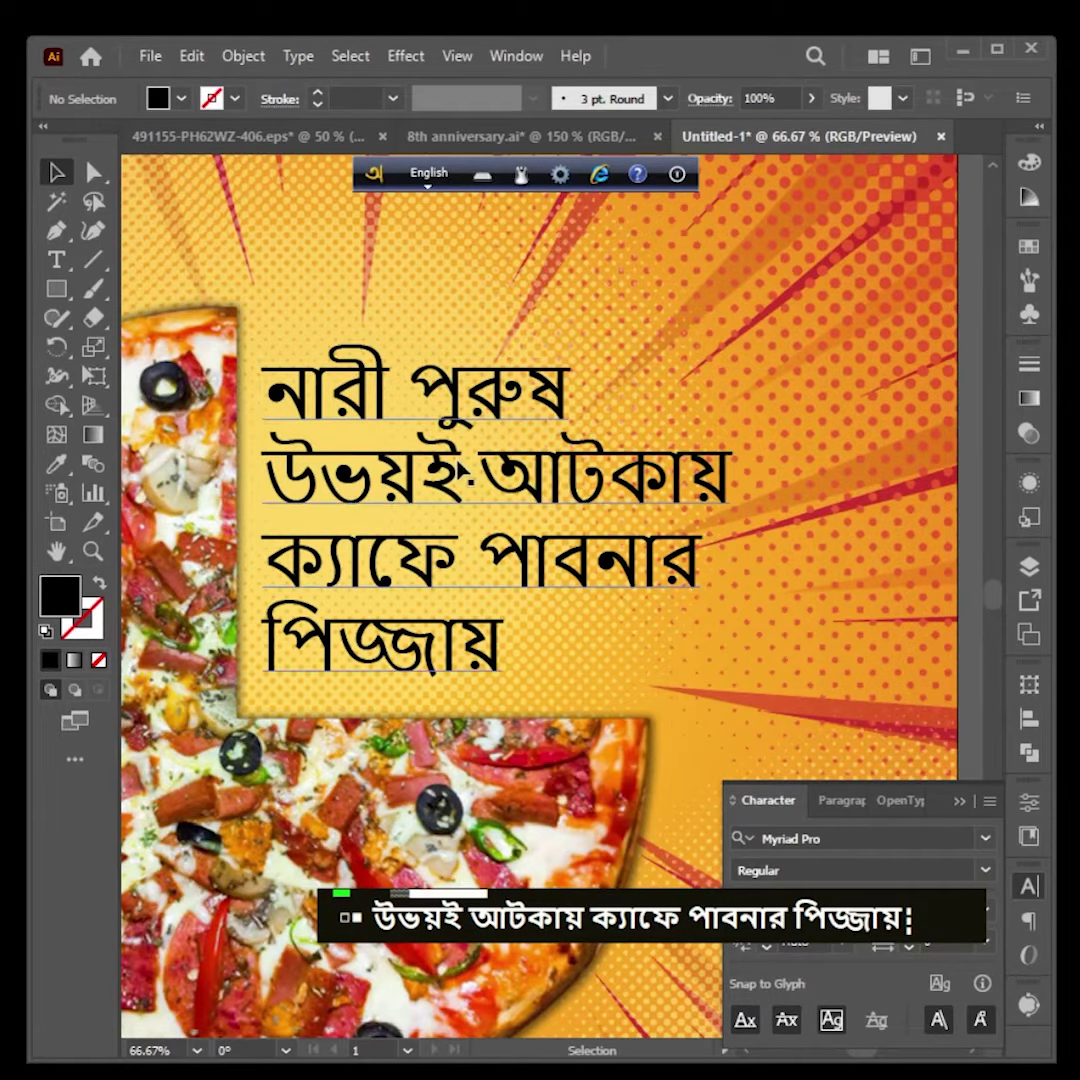
{"action": "type", "text": "t"}
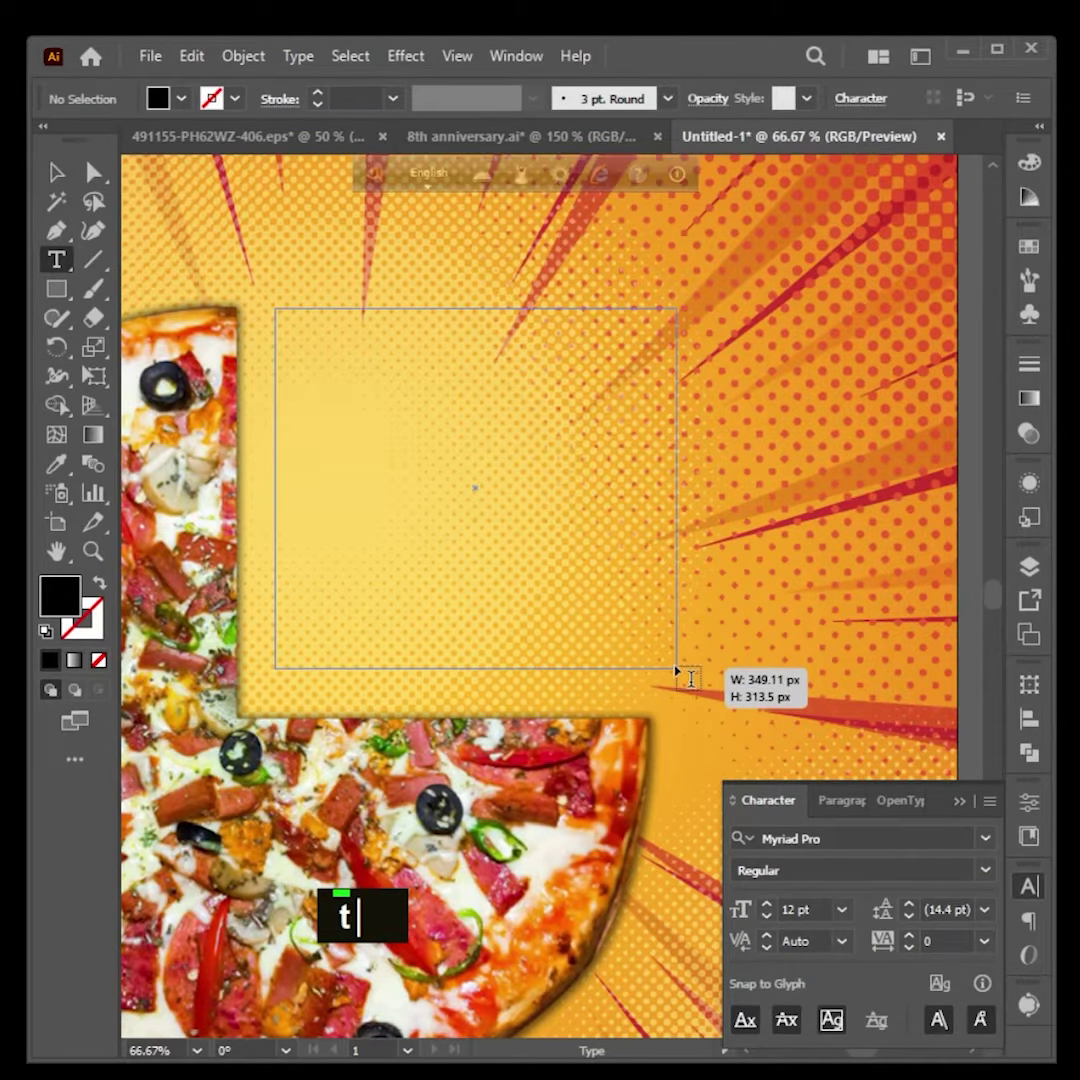
{"action": "type", "text": "||"}
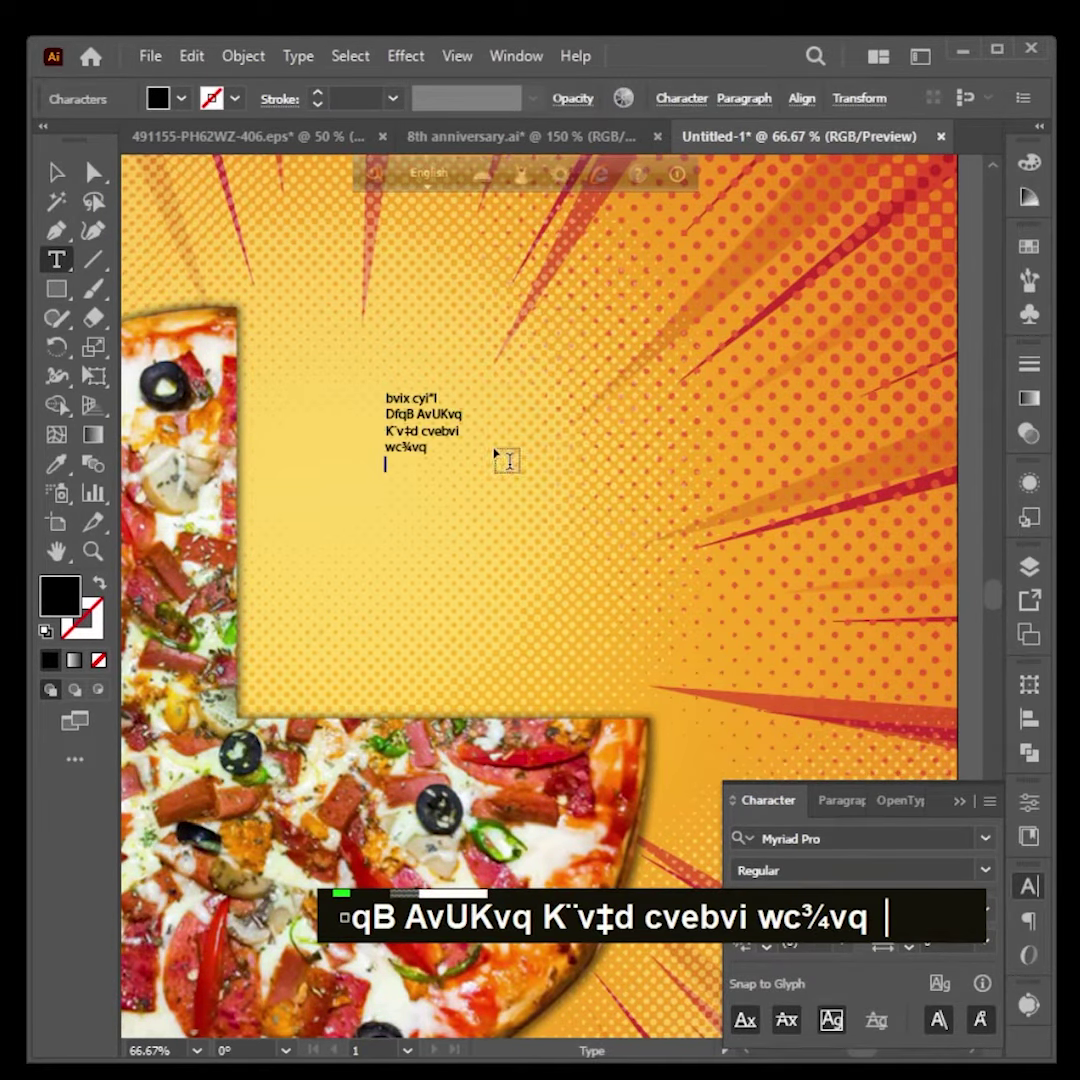
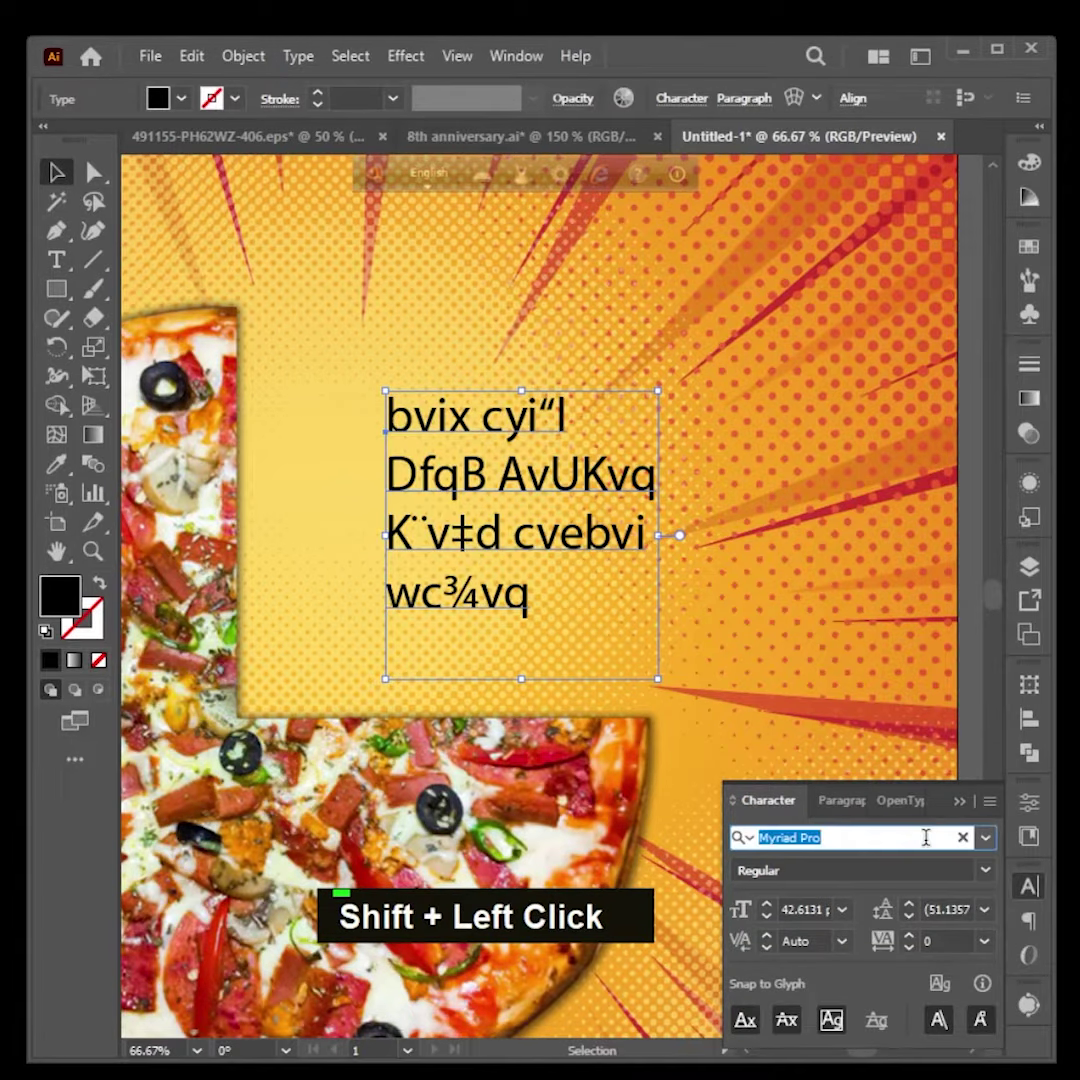
{"action": "type", "text": "li"}
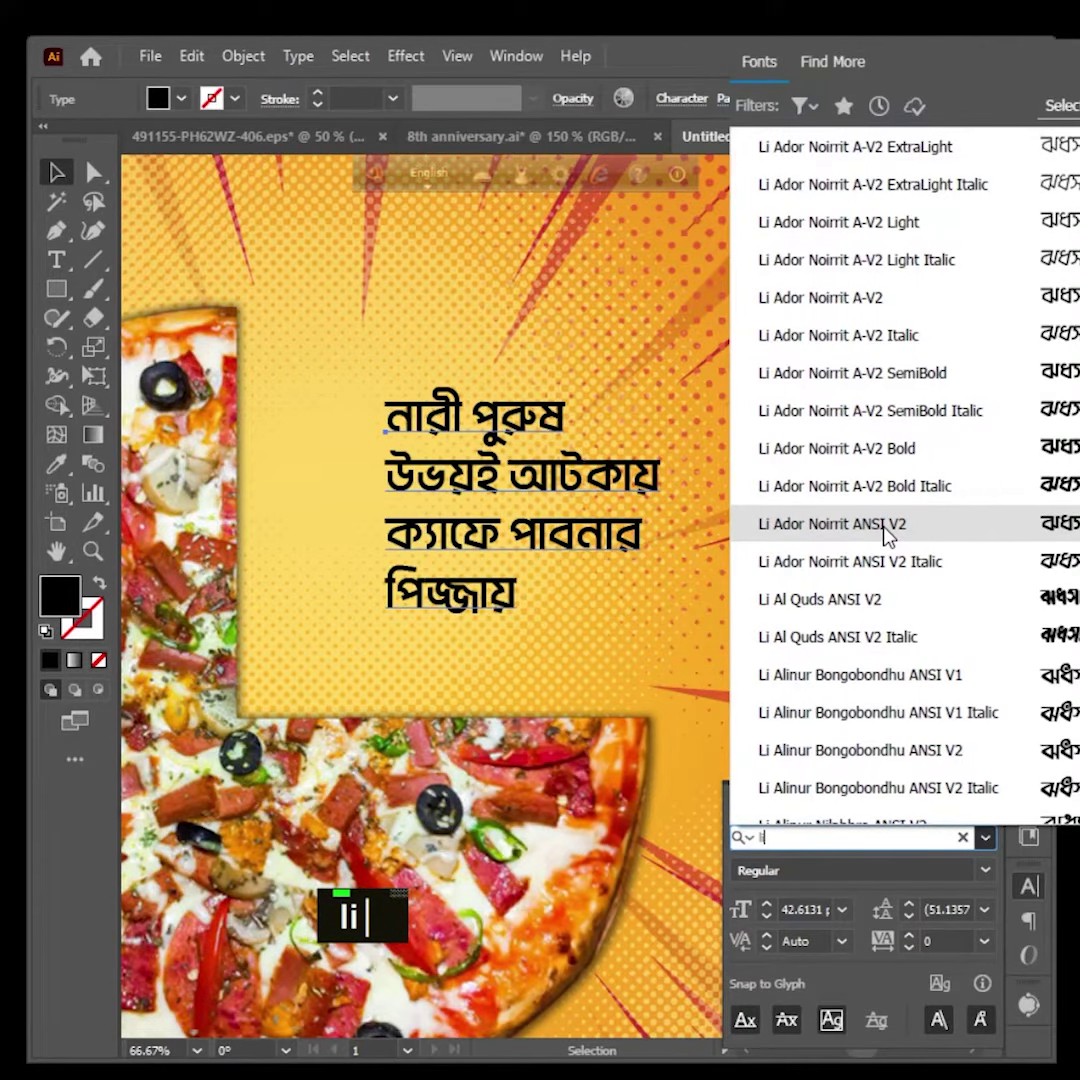
Isolate the headline's last word 'wc¾vq' (pizza) and make it much larger
{"action": "double_click", "coordinate": [615, 552]}
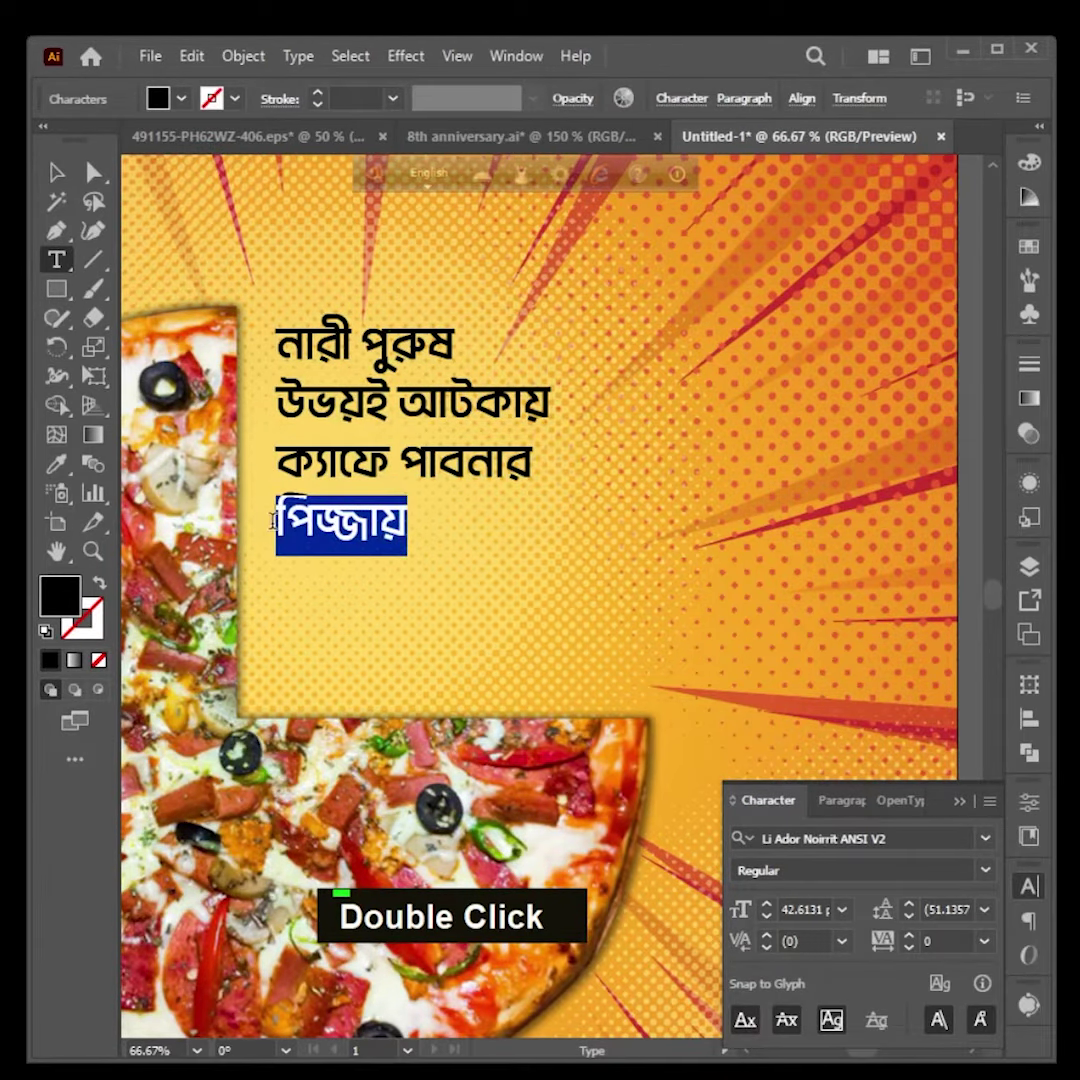
{"action": "key", "text": "ctrl+x"}
{"action": "key", "text": "BackSpace"}
{"action": "key", "text": "Delete"}
{"action": "type", "text": "wc¾vq"}
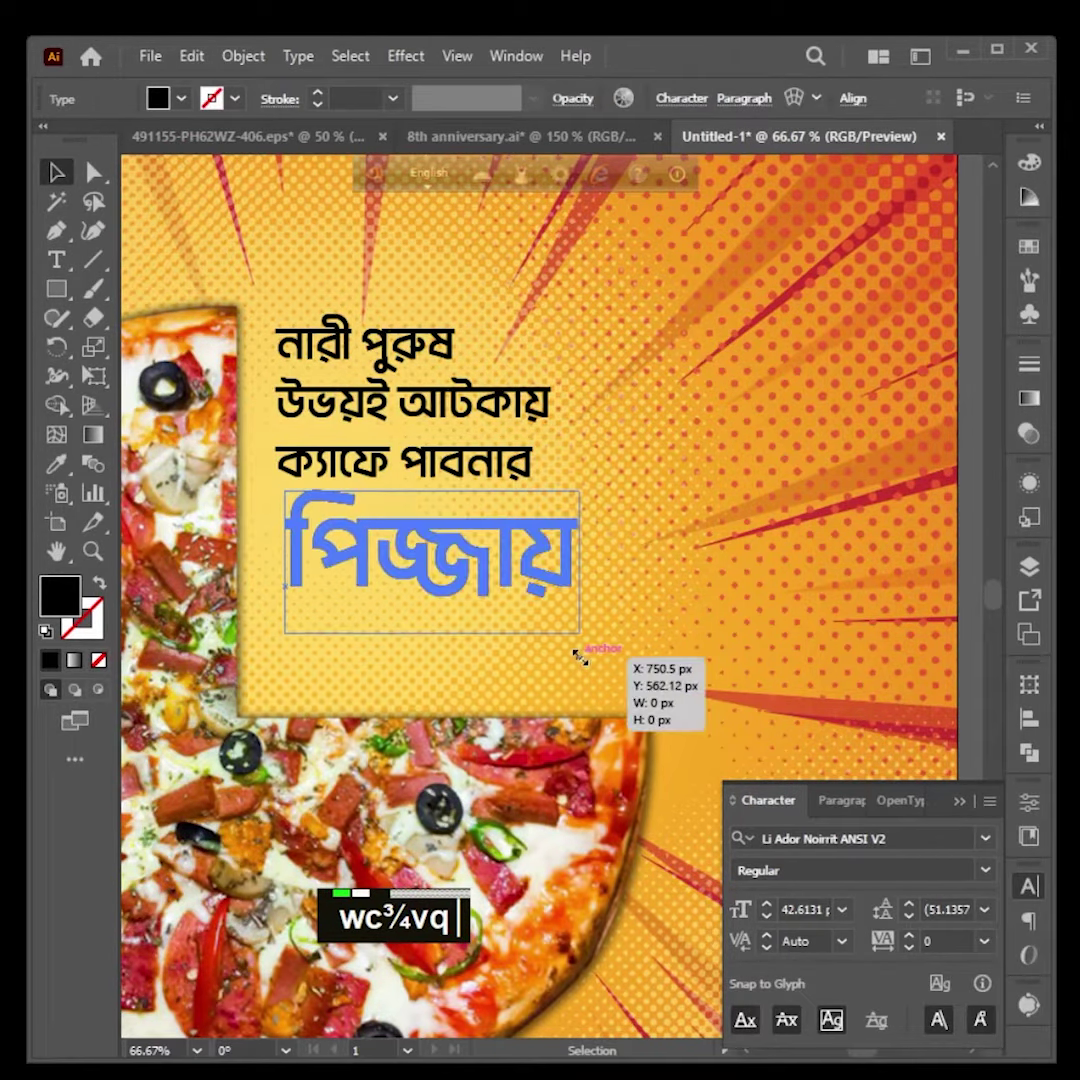
{"action": "type", "text": "wc¾vq li"}
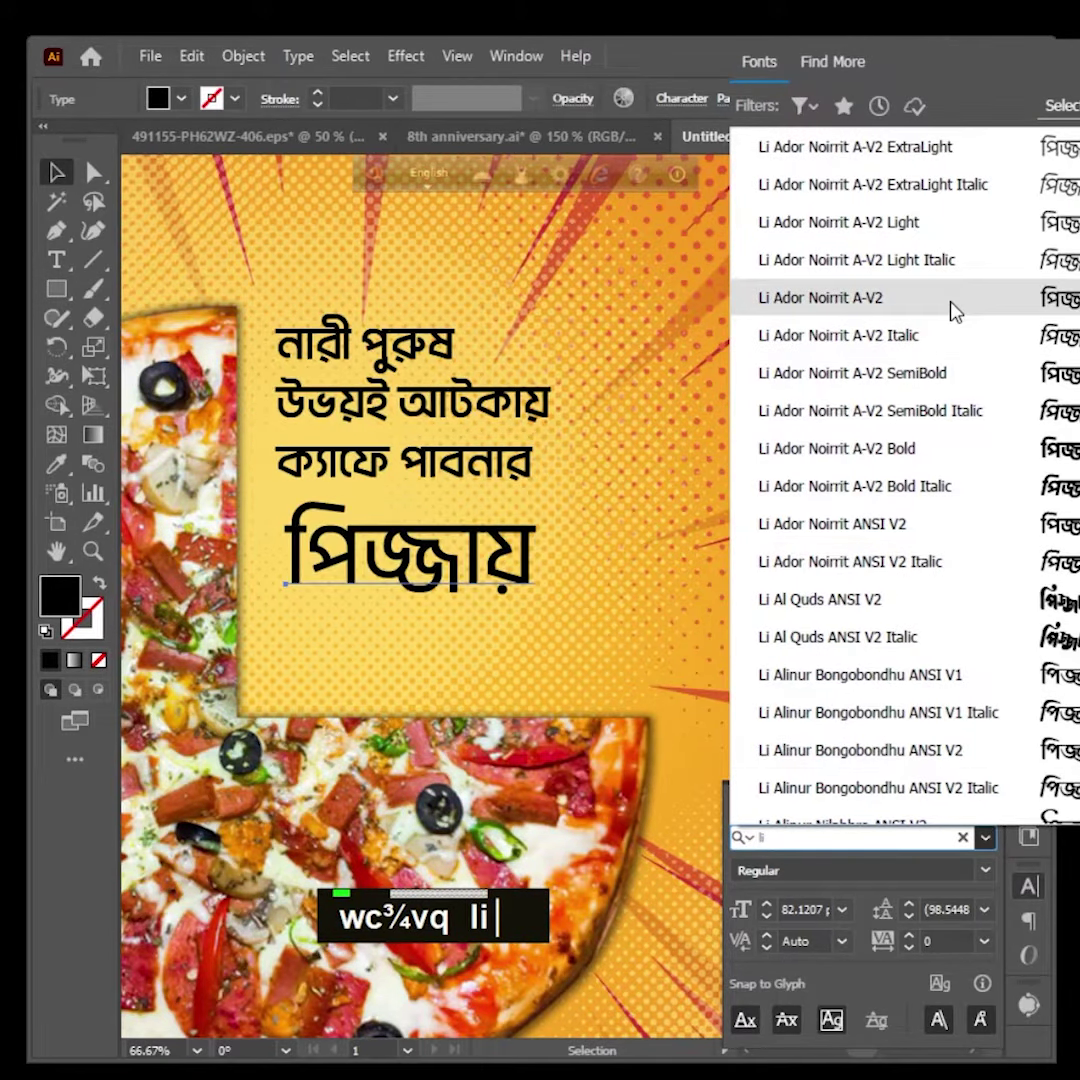
Browse 'li' ANSI Bengali fonts for the last word, settling on a bold slanted calligraphic style
{"action": "scroll", "scroll_direction": "up", "scroll_amount": 3}
{"action": "type", "text": "wc¾vq li"}
{"action": "scroll", "scroll_direction": "down", "scroll_amount": 3}
{"action": "type", "text": "wc¾vq li"}
{"action": "scroll", "scroll_direction": "down", "scroll_amount": 3}
{"action": "type", "text": "wc¾vq li"}
{"action": "scroll", "scroll_direction": "down", "scroll_amount": 3}
{"action": "type", "text": "wc¾vq li"}
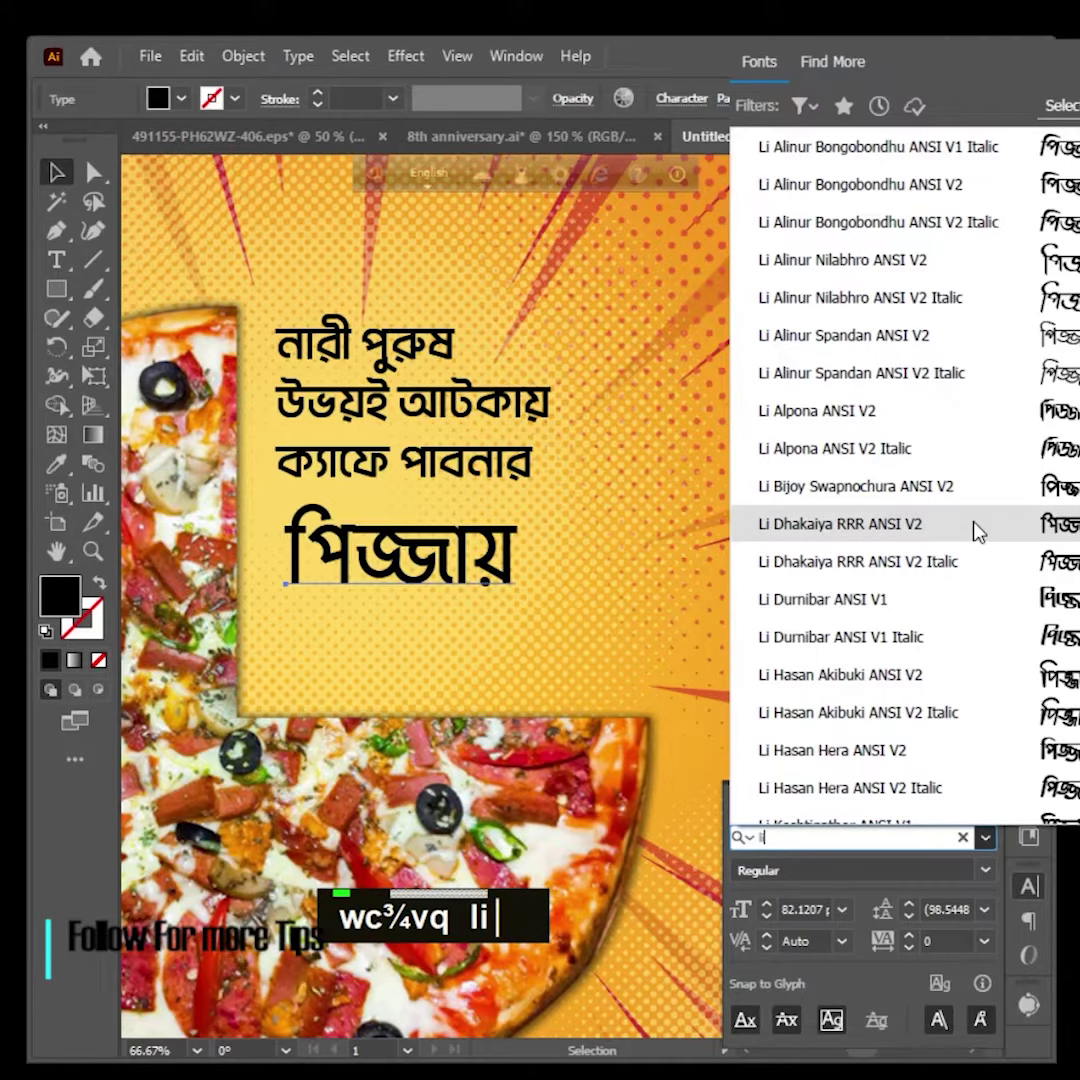
{"action": "scroll", "scroll_direction": "down", "scroll_amount": 3}
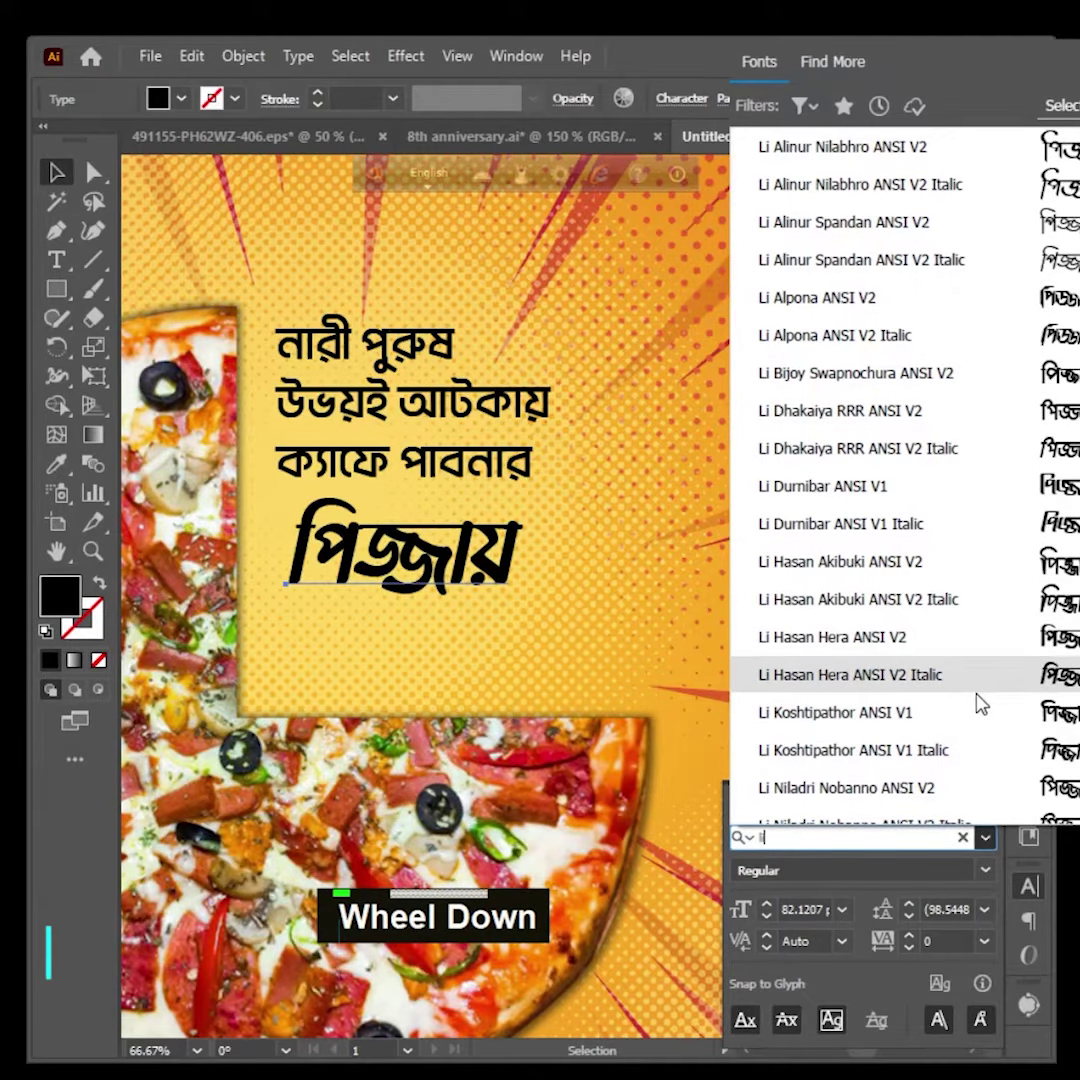
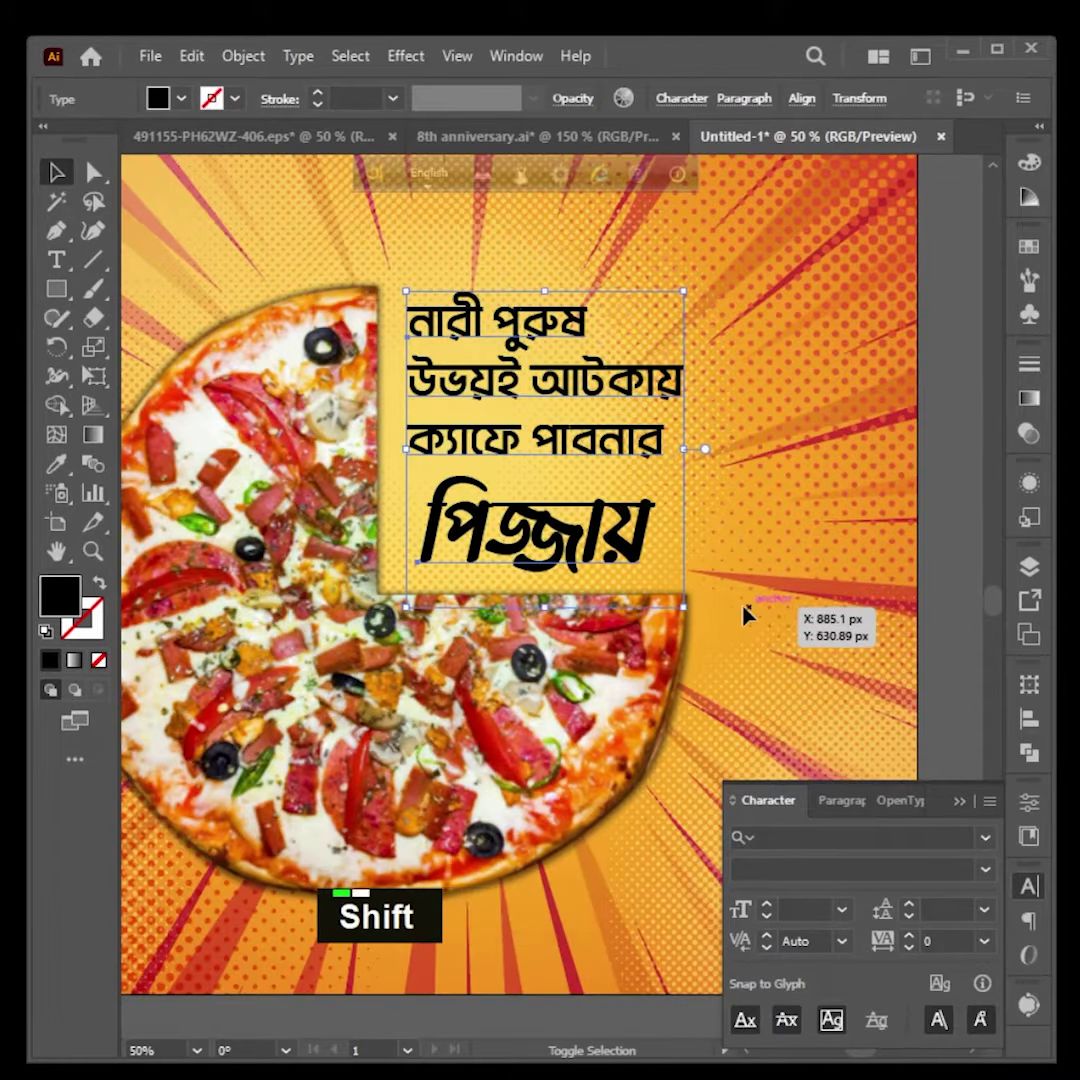
Fine-tune the headline spacing with the last word in Li Hasan Hera ANSI V2, then deselect
{"action": "scroll", "scroll_direction": "down", "scroll_amount": 3}
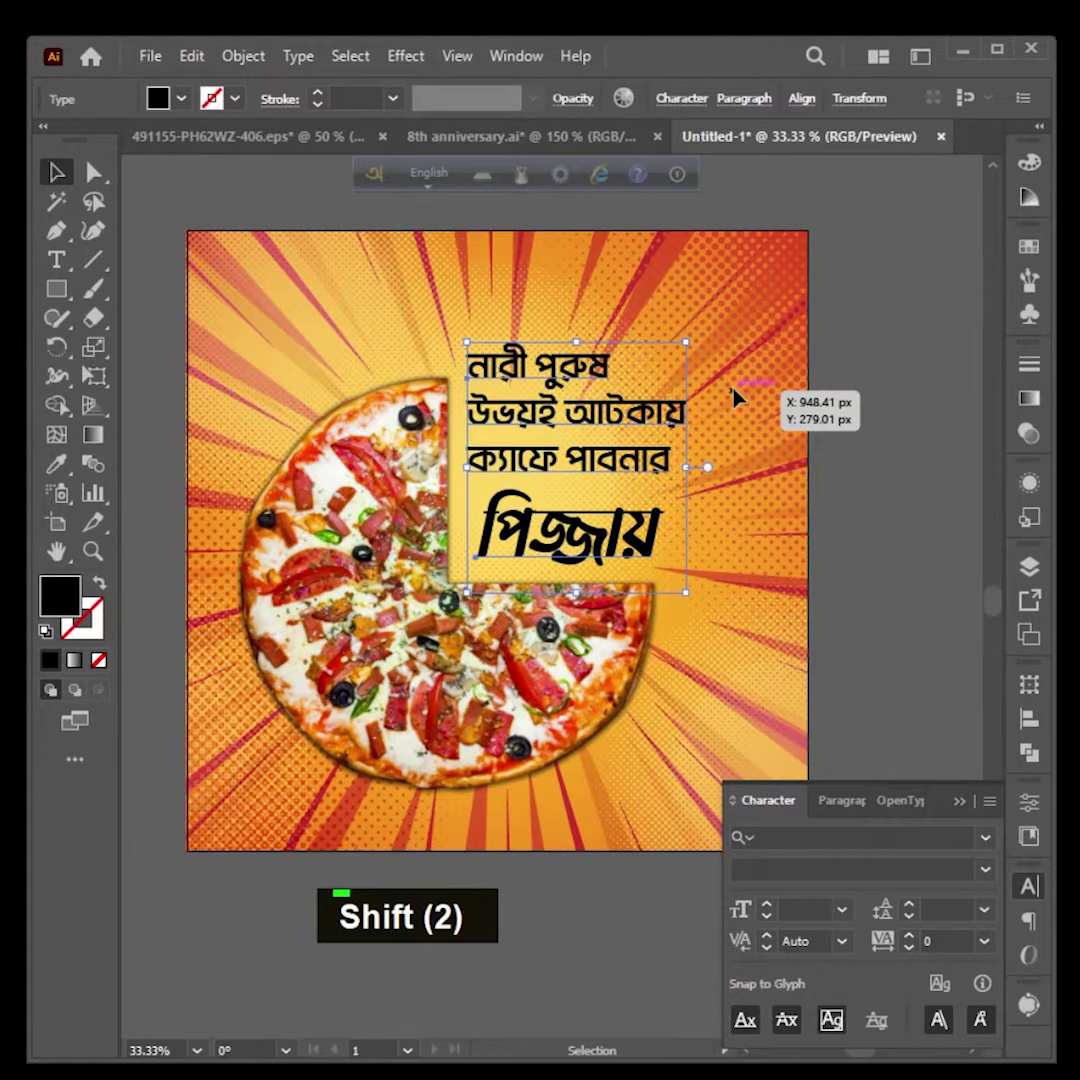
{"action": "scroll", "scroll_direction": "up", "scroll_amount": 3}
{"action": "left_click", "coordinate": [582, 404]}
{"action": "double_click", "coordinate": [610, 583]}
{"action": "key", "text": "space"}
{"action": "double_click", "coordinate": [311, 617]}
{"action": "key", "text": "space"}
{"action": "key", "text": "ctrl+c"}
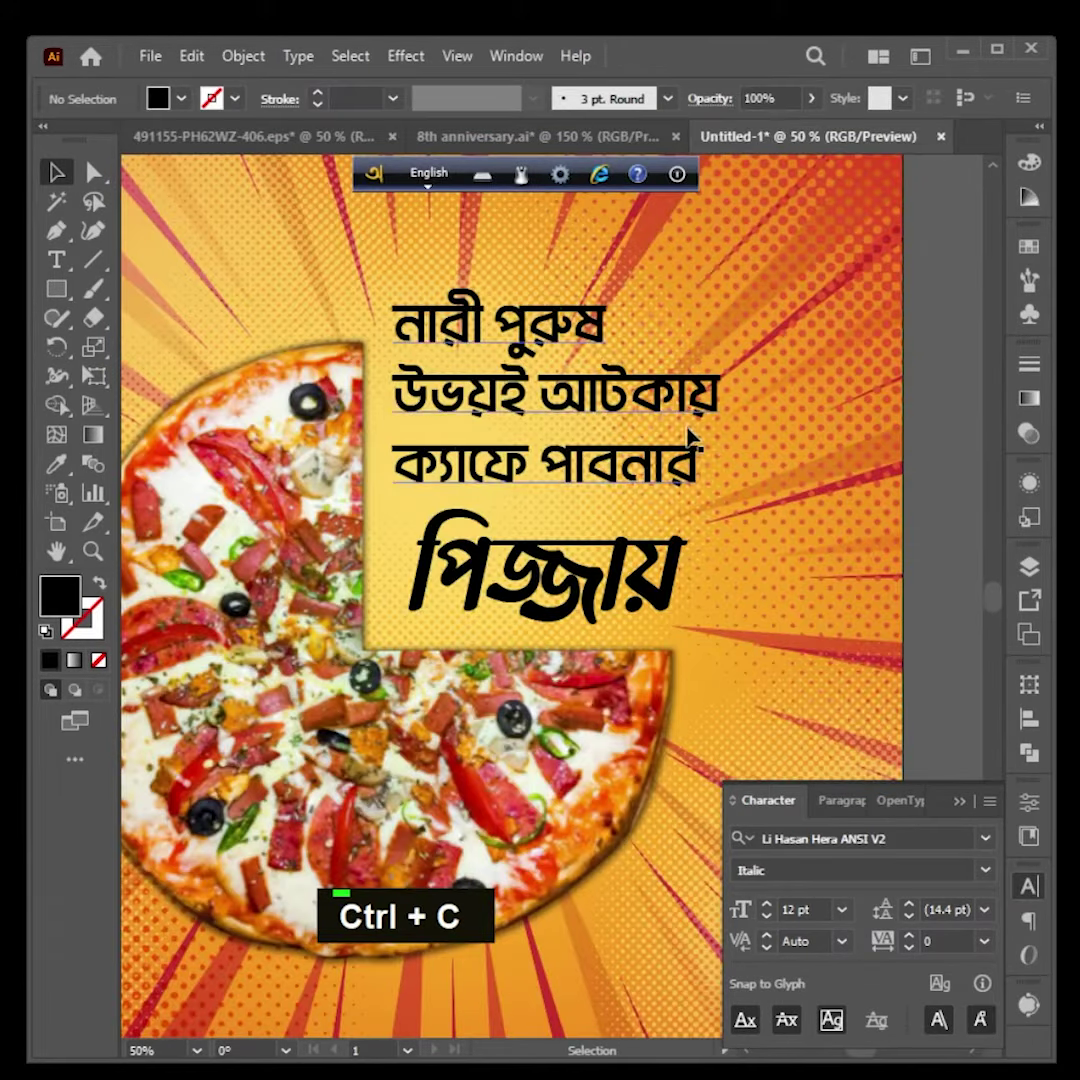
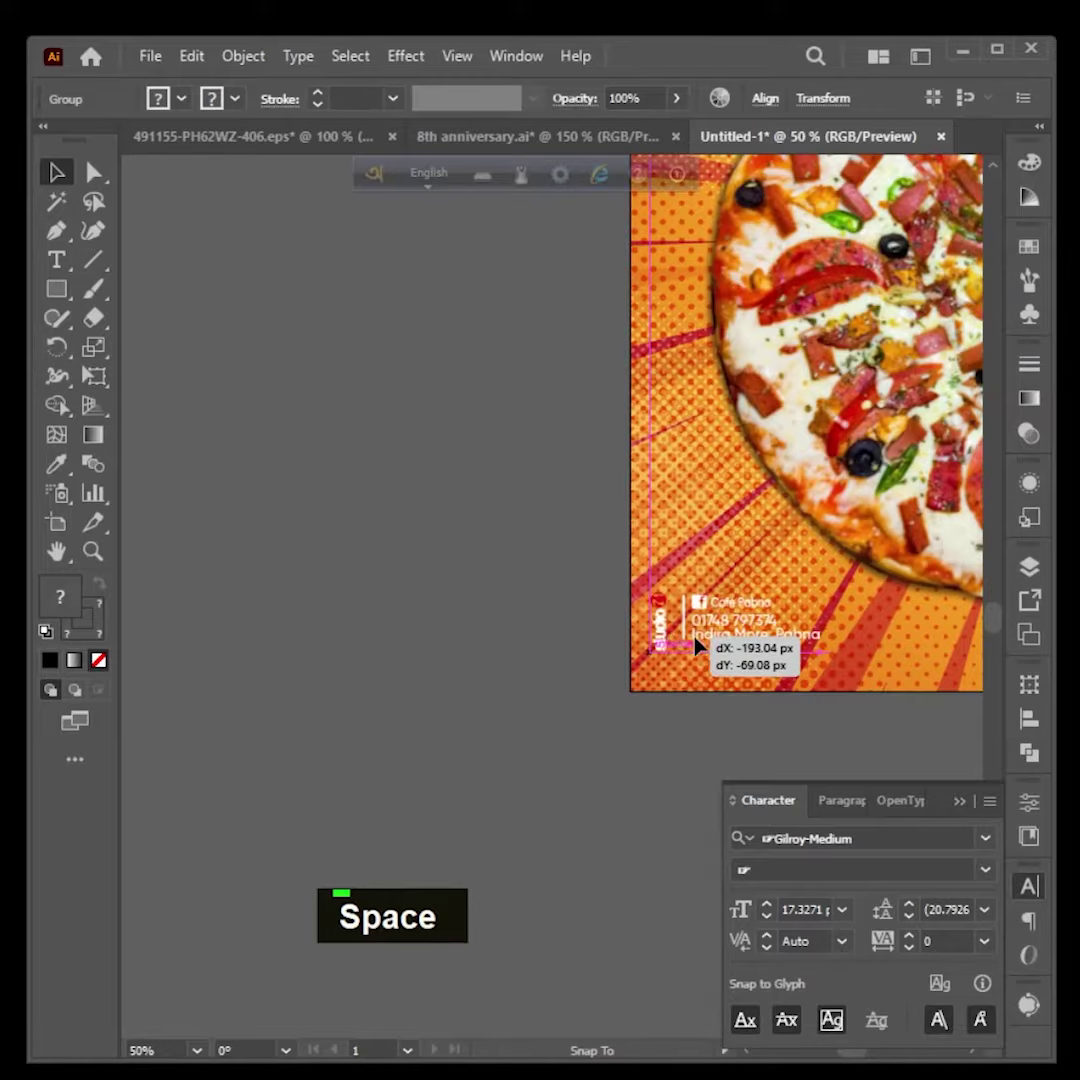
Move the Cafe Pabna contact footer to the bottom left and recolour its text via Swatches
{"action": "scroll", "scroll_direction": "down", "scroll_amount": 3}
{"action": "key", "text": "space"}
{"action": "scroll", "scroll_direction": "up", "scroll_amount": 3}
{"action": "key", "text": "space"}
{"action": "double_click", "coordinate": [238, 730]}
{"action": "key", "text": "space"}
Place the café logo top left, fill the last headline word brown, and preview the finished poster
{"action": "scroll", "scroll_direction": "up", "scroll_amount": 3}
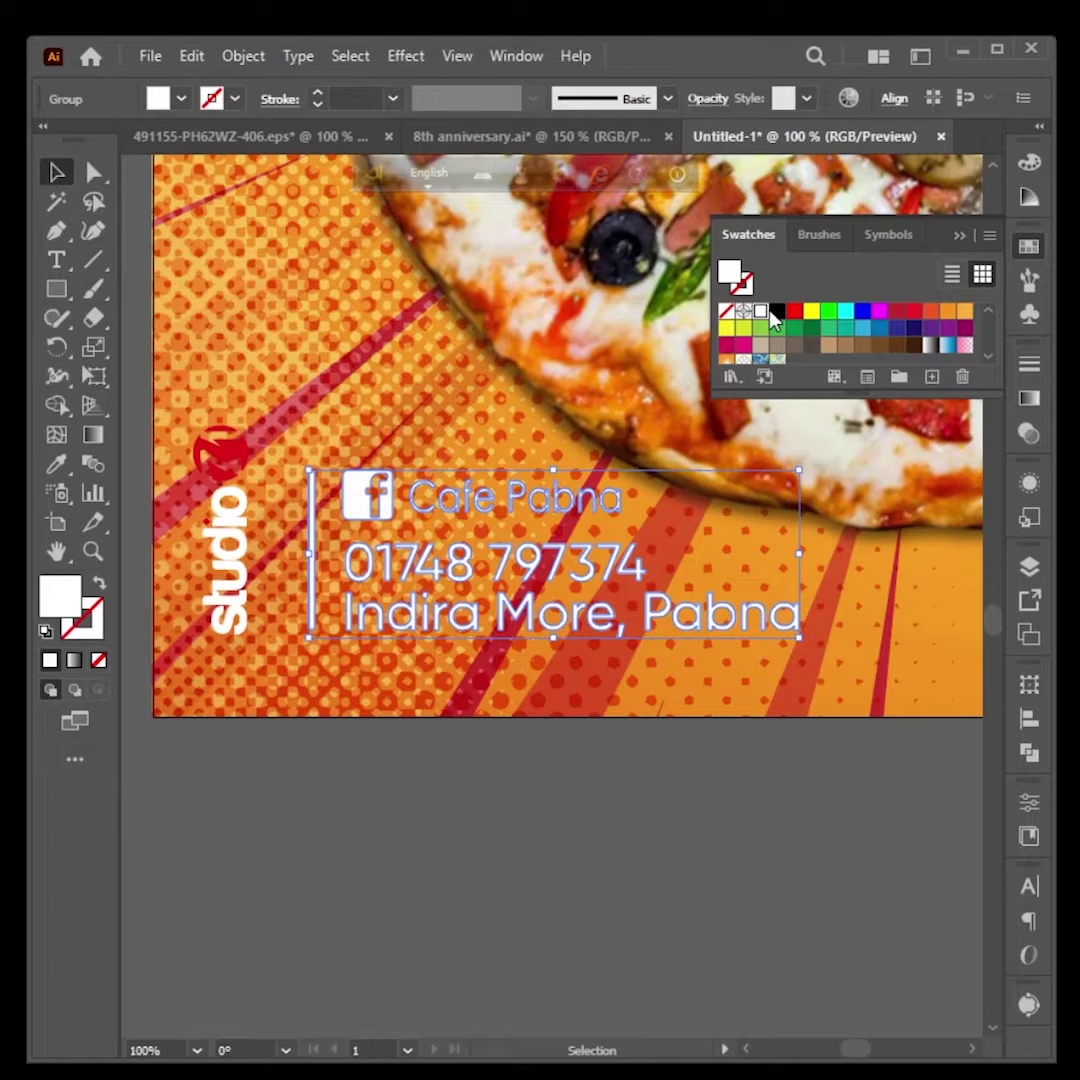
{"action": "scroll", "scroll_direction": "down", "scroll_amount": 3}
{"action": "key", "text": "space"}
{"action": "key", "text": "i"}
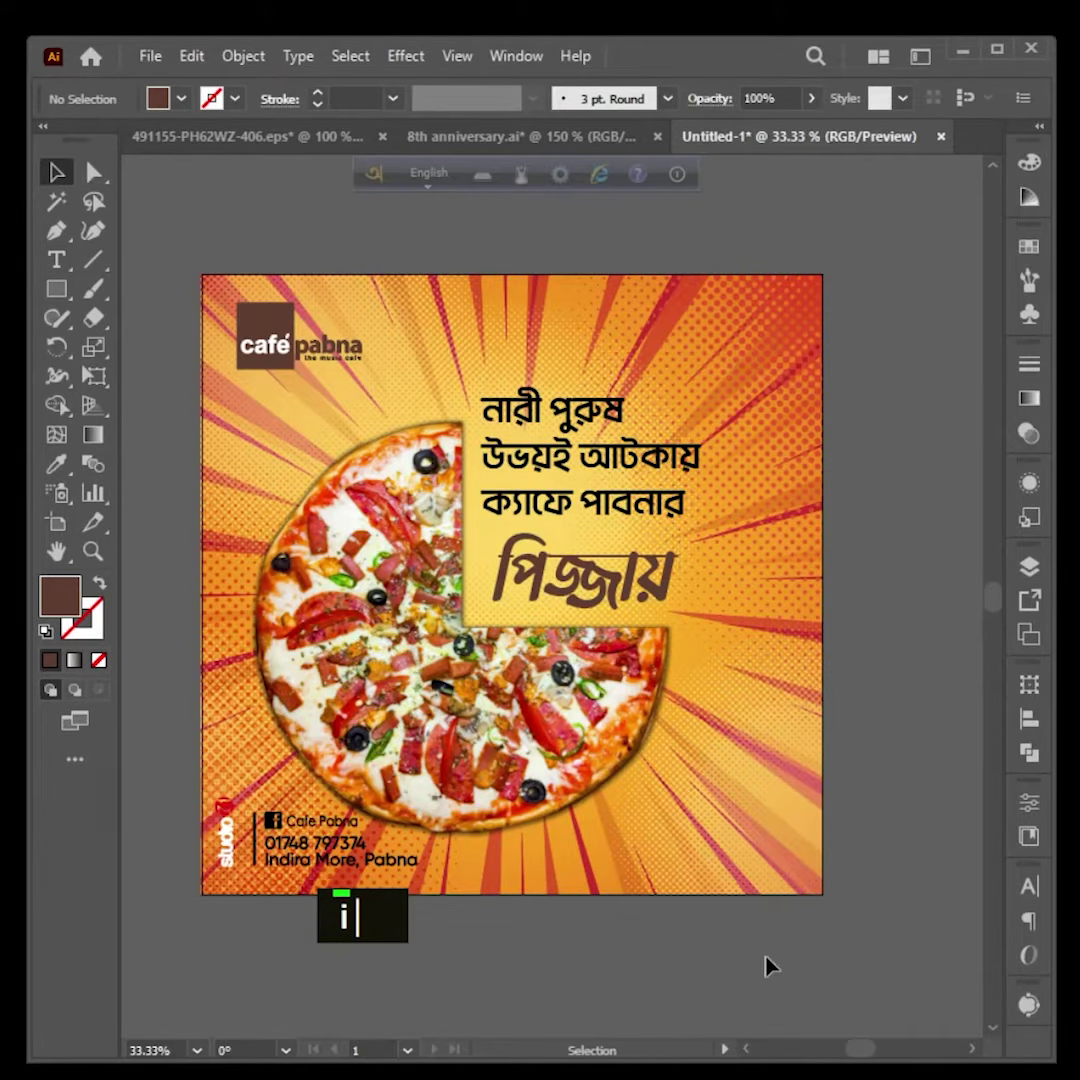
{"action": "key", "text": "ctrl+0"}
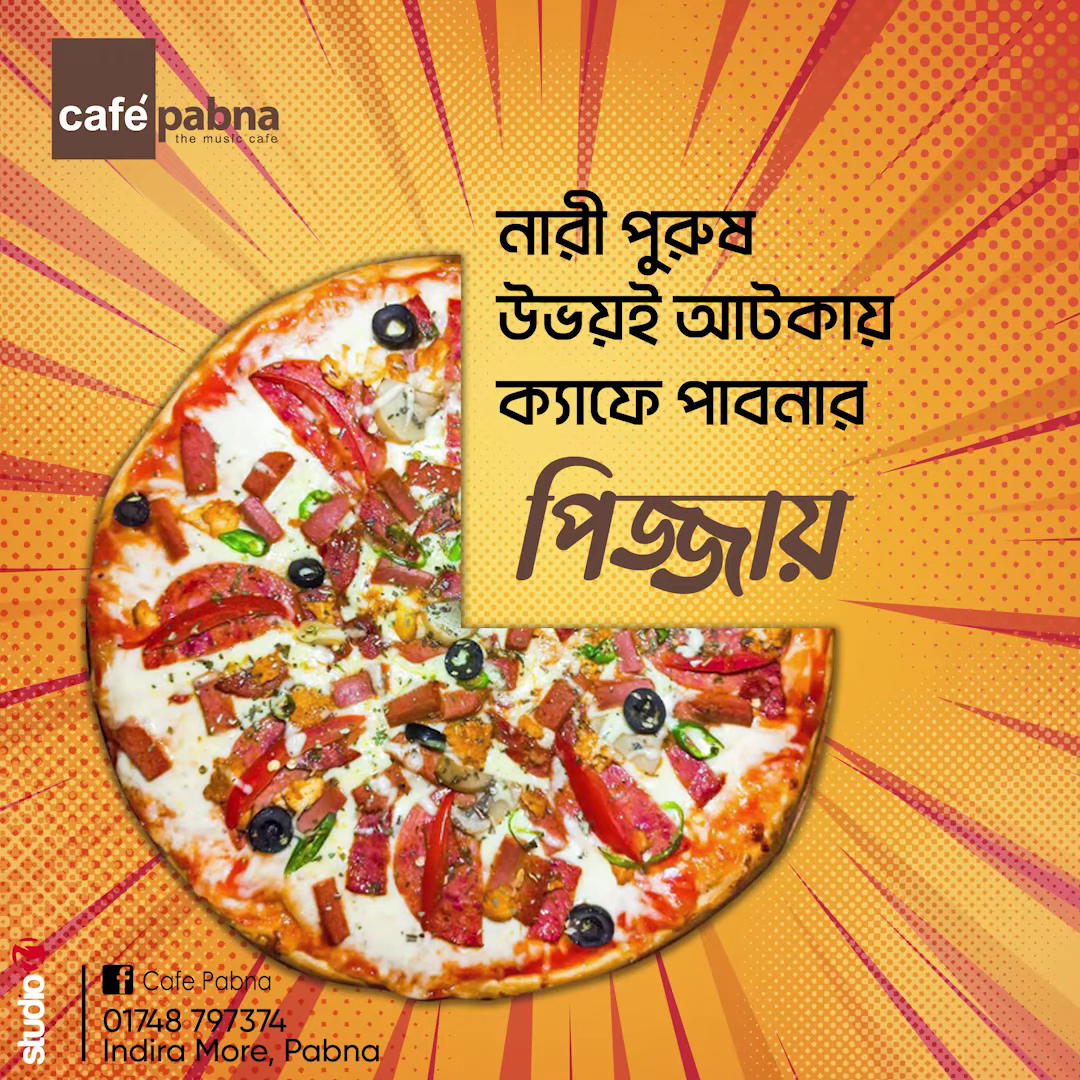